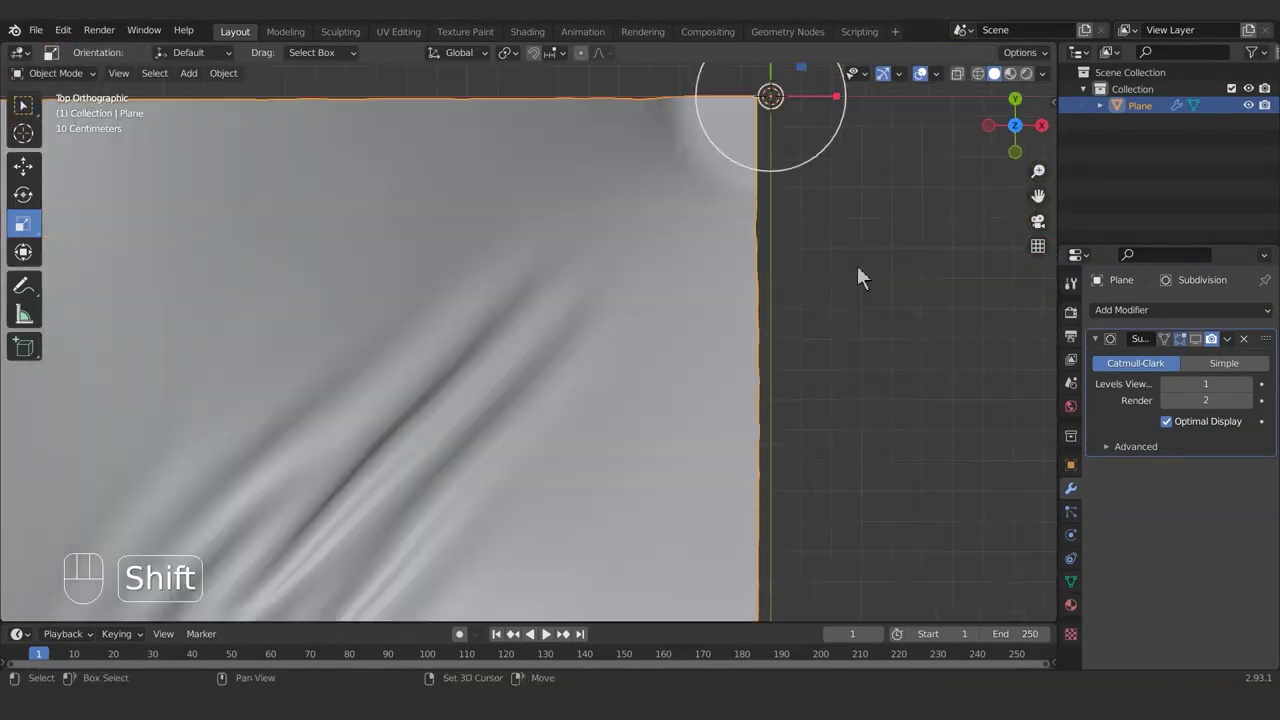
Step: Work on the existing arrayed plane with edit toggle, scaling, snap options and top view
key(Tab)
key(s)
key(s)
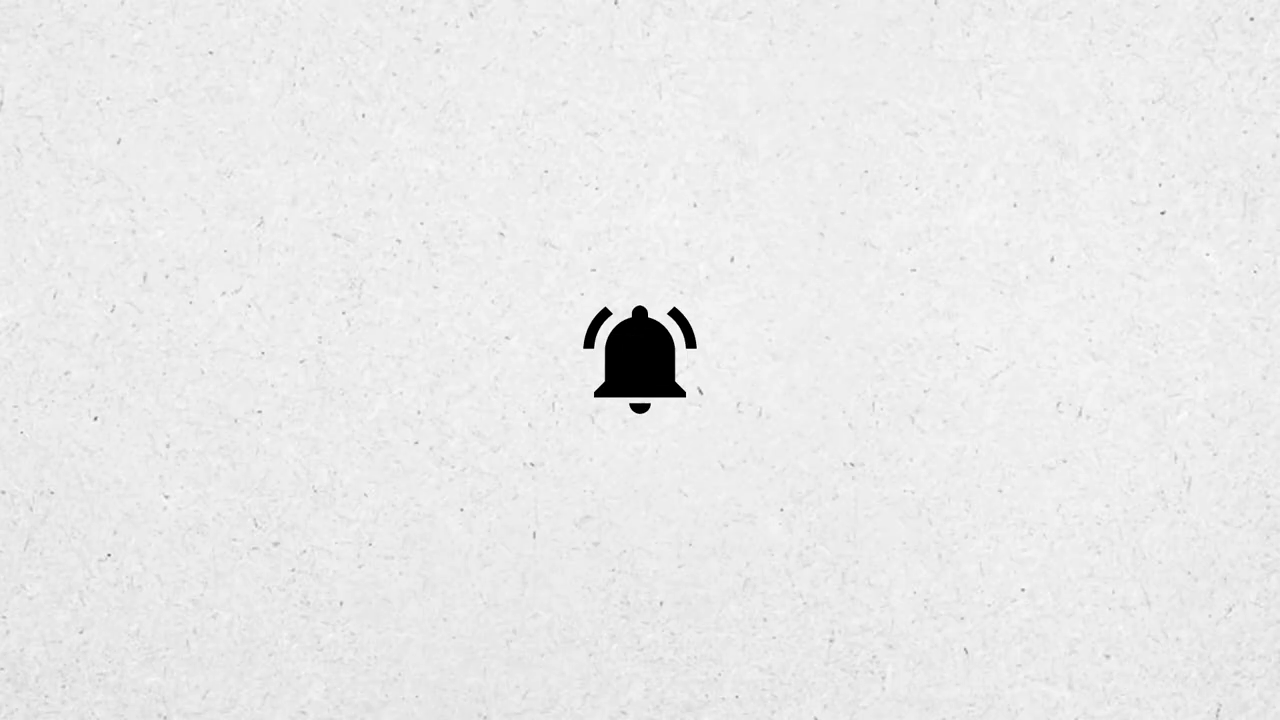
key(ctrl+.)
key(KP_7)
key(alt+g)
Step: Change values in the plane's modifier panel and clear it from the scene
middle_click(748, 363)
click(954, 506)
middle_click(829, 294)
click(969, 354)
middle_click(683, 359)
double_click(1255, 443)
middle_click(1255, 443)
double_click(932, 375)
drag(923, 375, 936, 349)
drag(863, 410, 772, 411)
drag(687, 431, 638, 444)
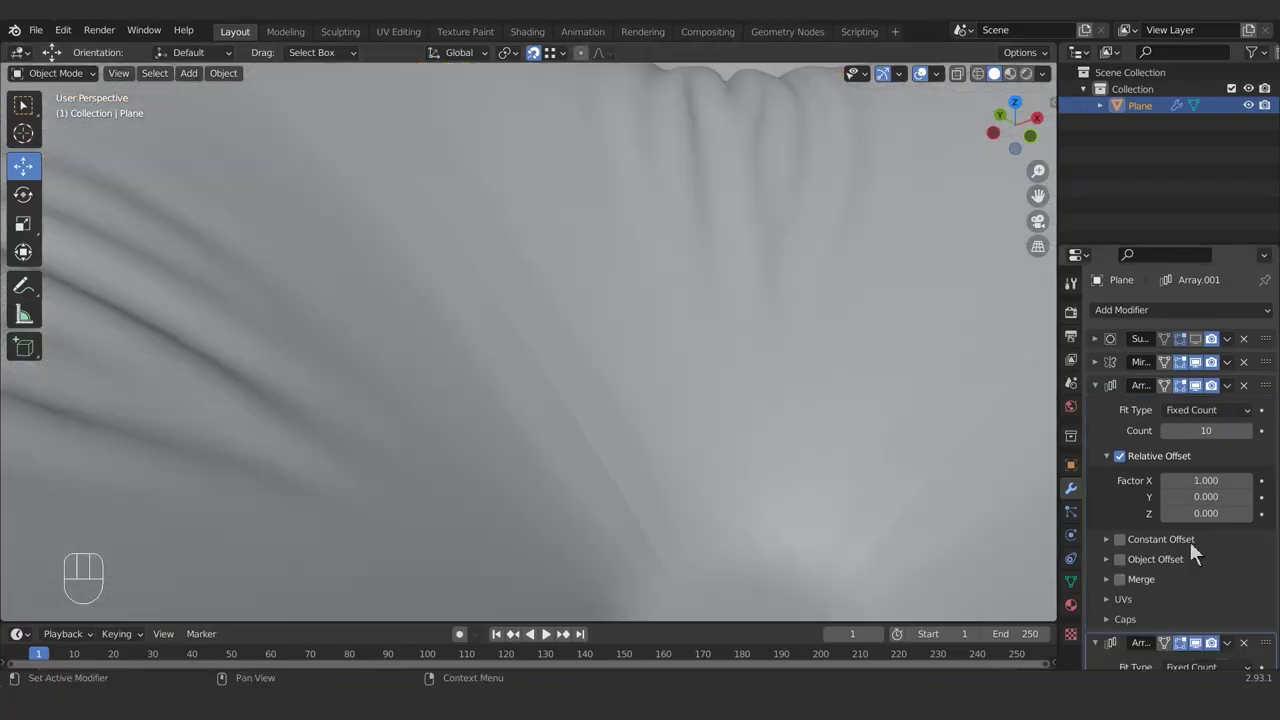
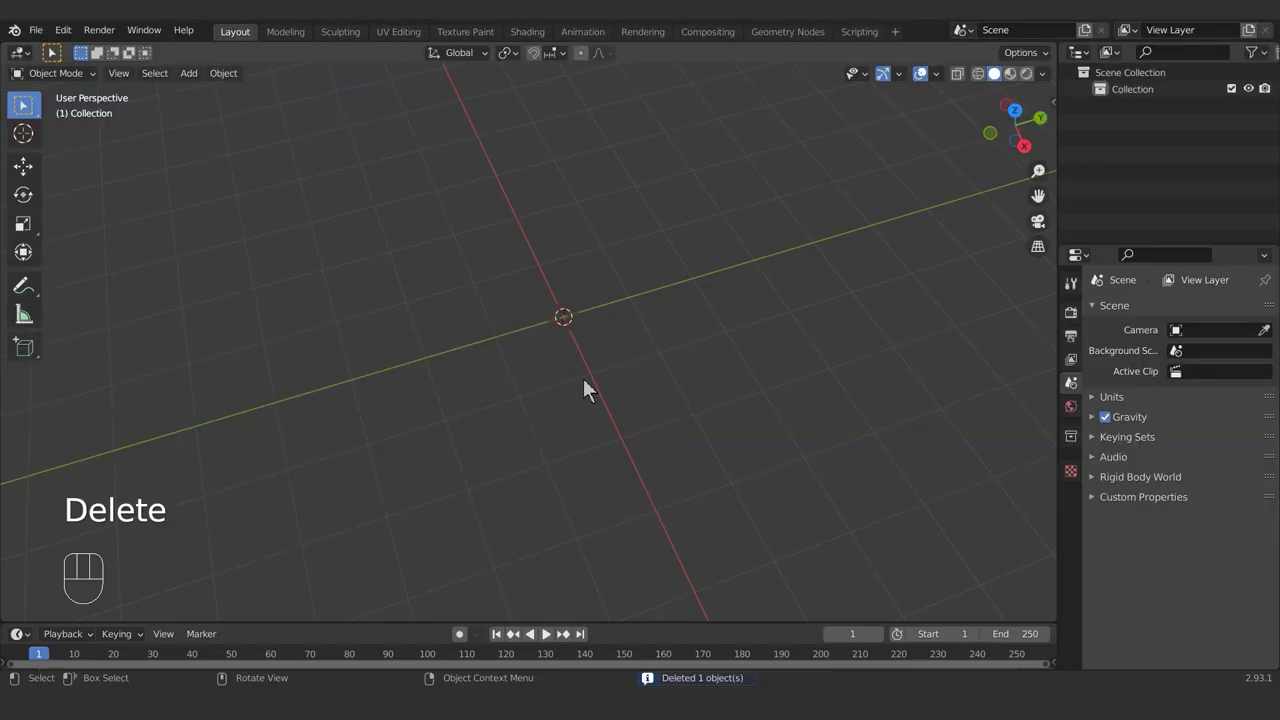
Step: Add a new plane scaled to 3 and subdivide it four times into a dense mesh grid
key(shift+a)
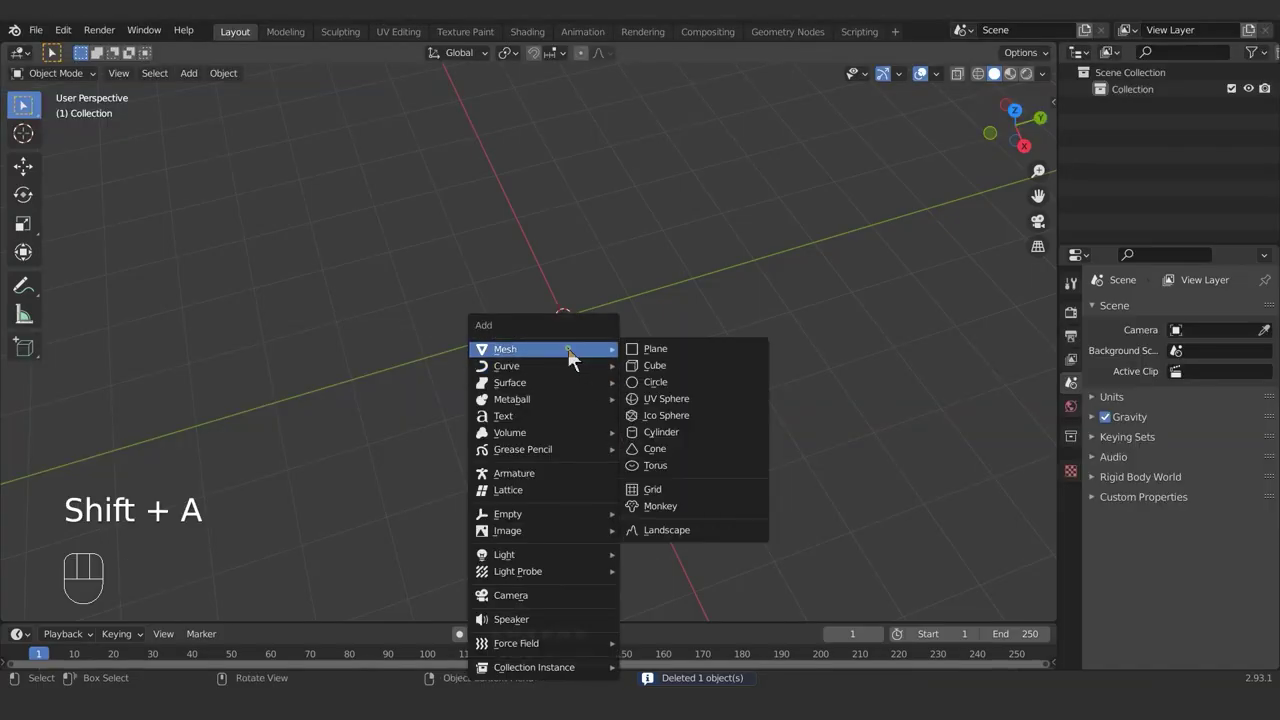
key(s)
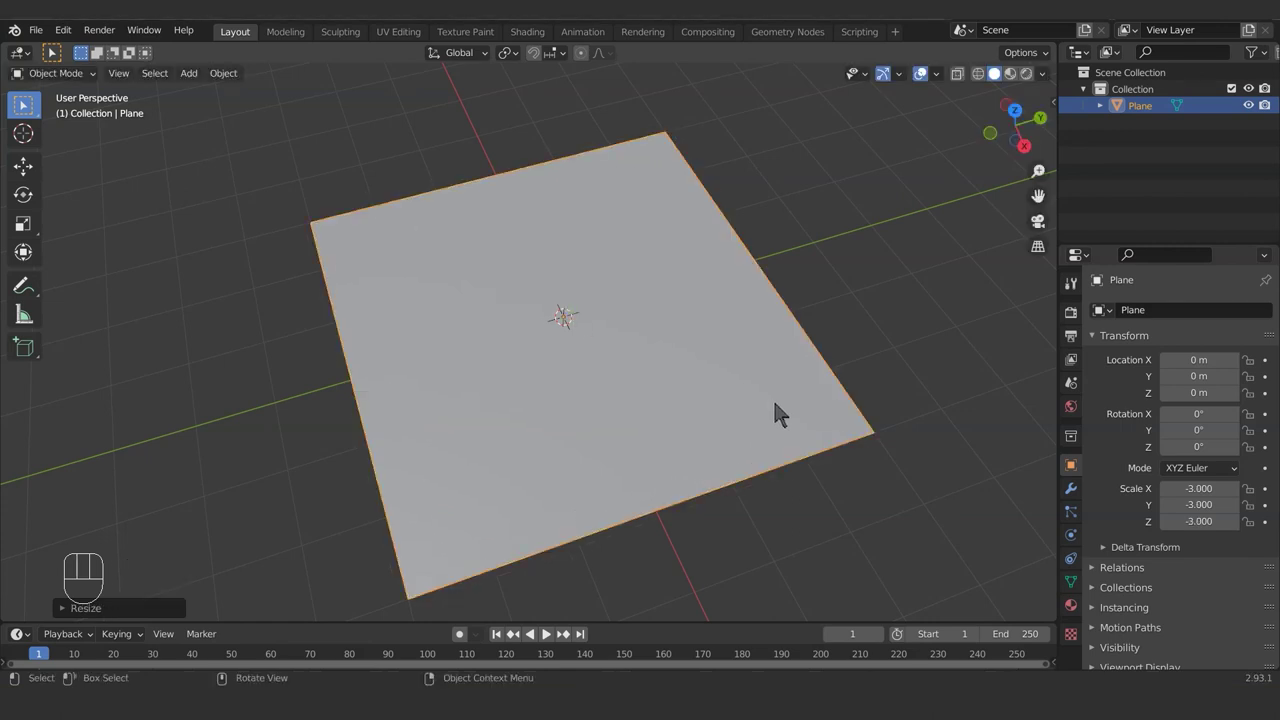
key(Tab)
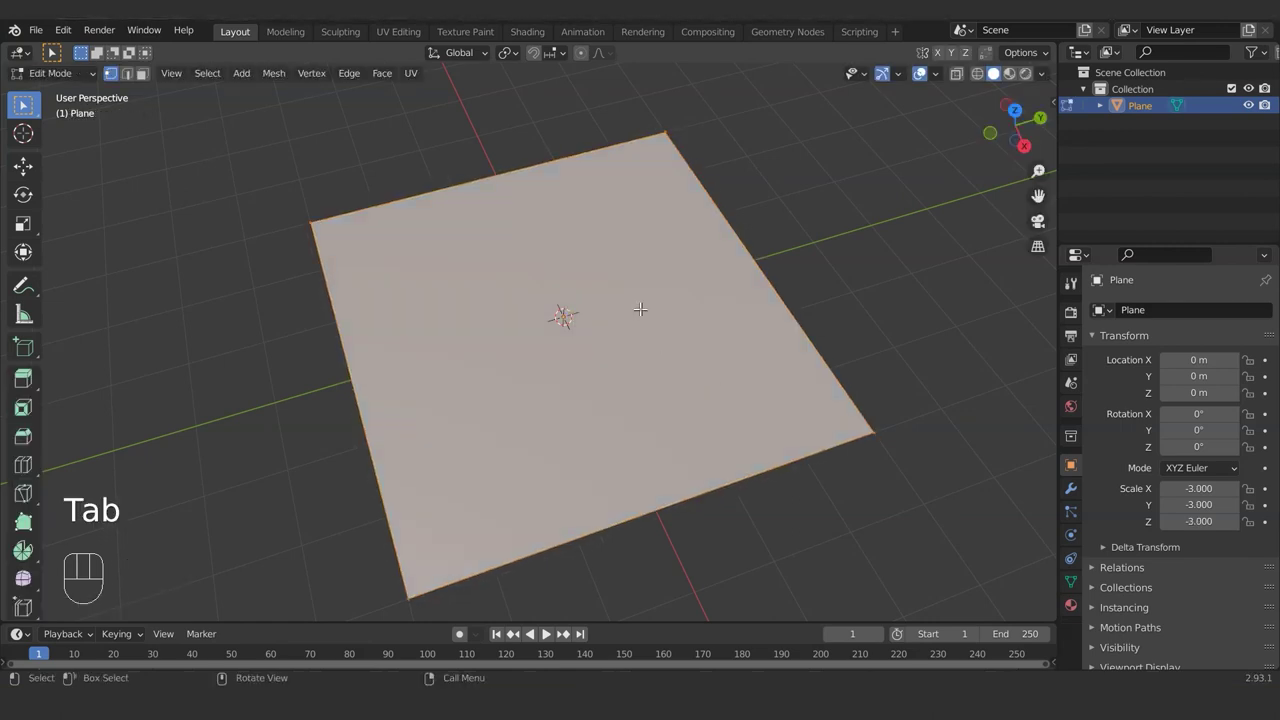
right_click(597, 300)
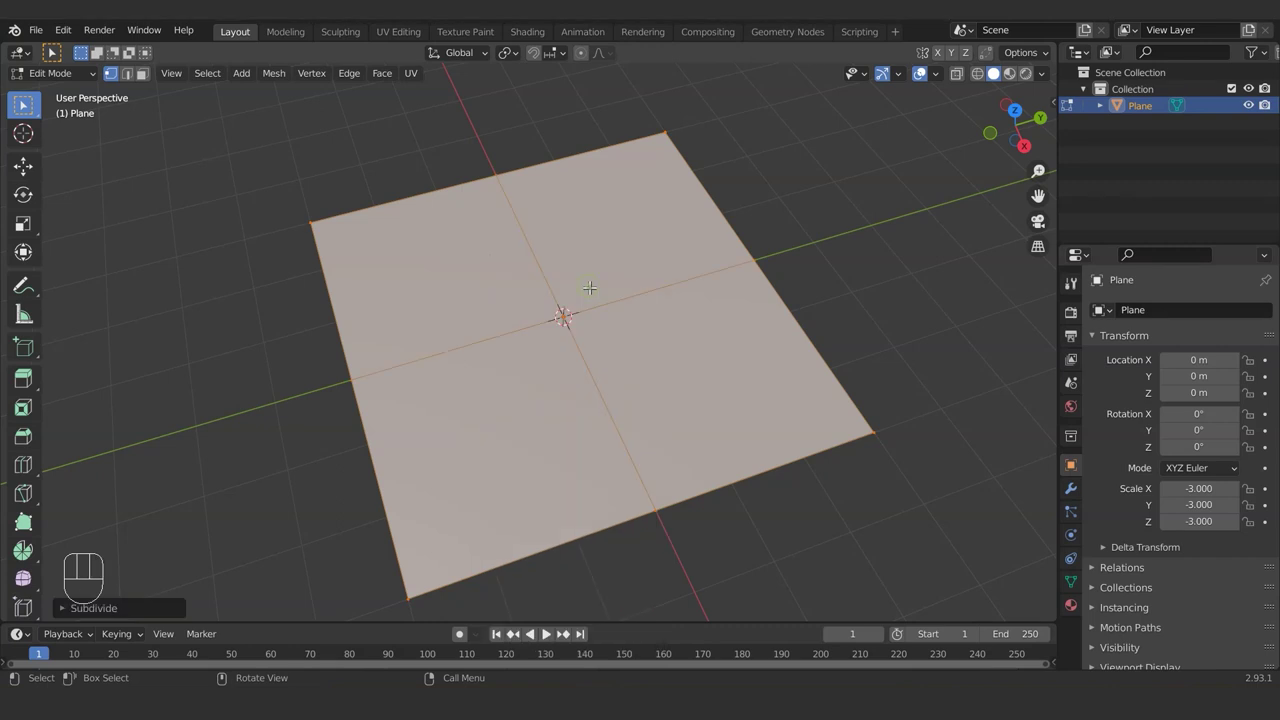
key(shift+r)
key(shift+r)
key(shift+r)
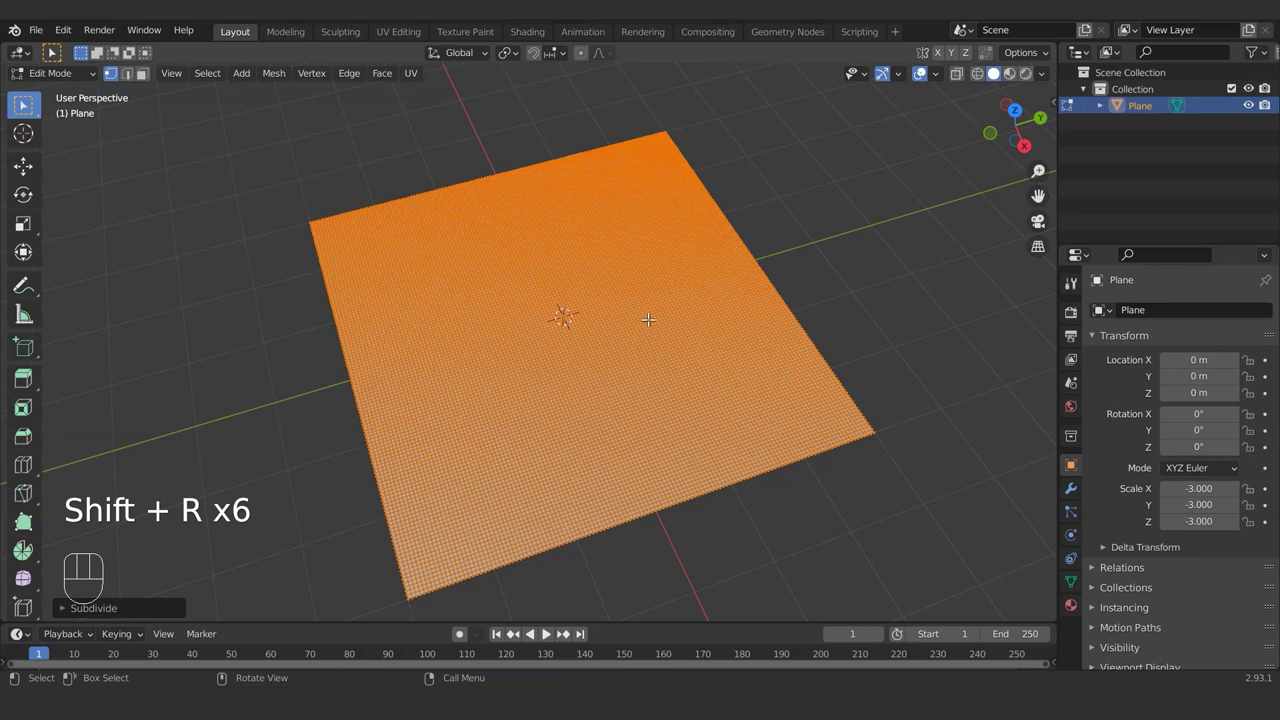
key(Tab)
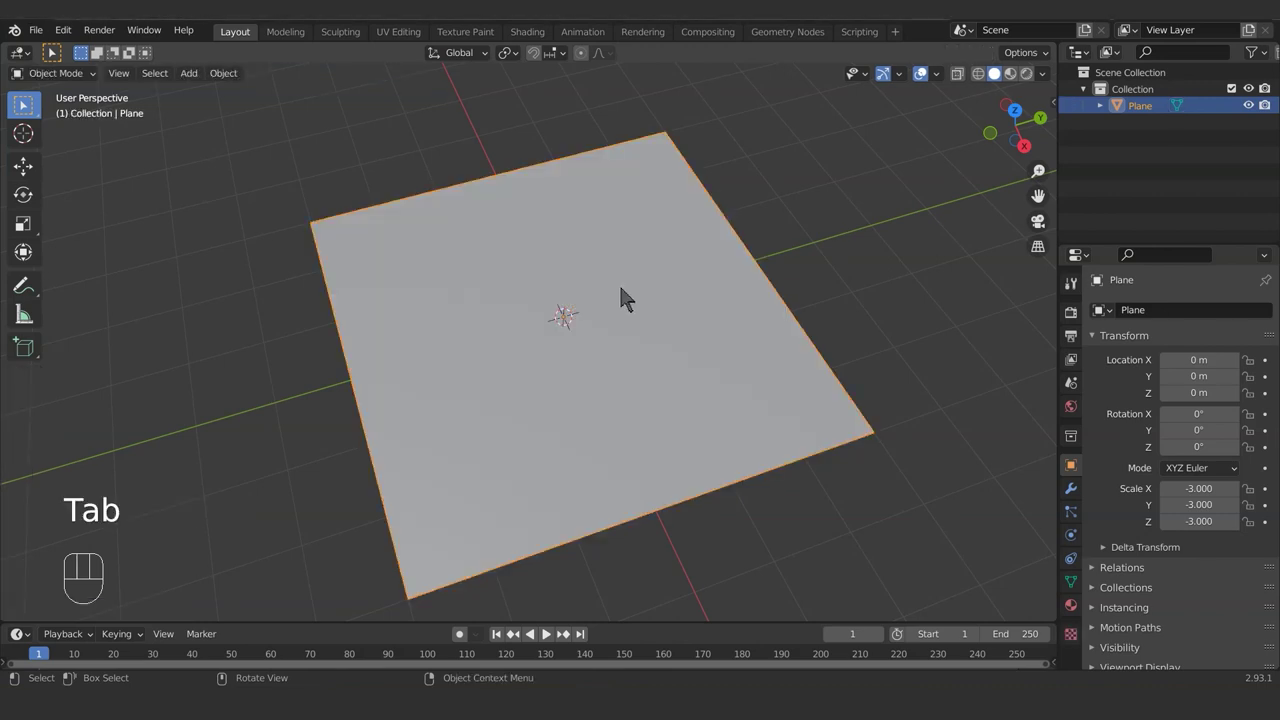
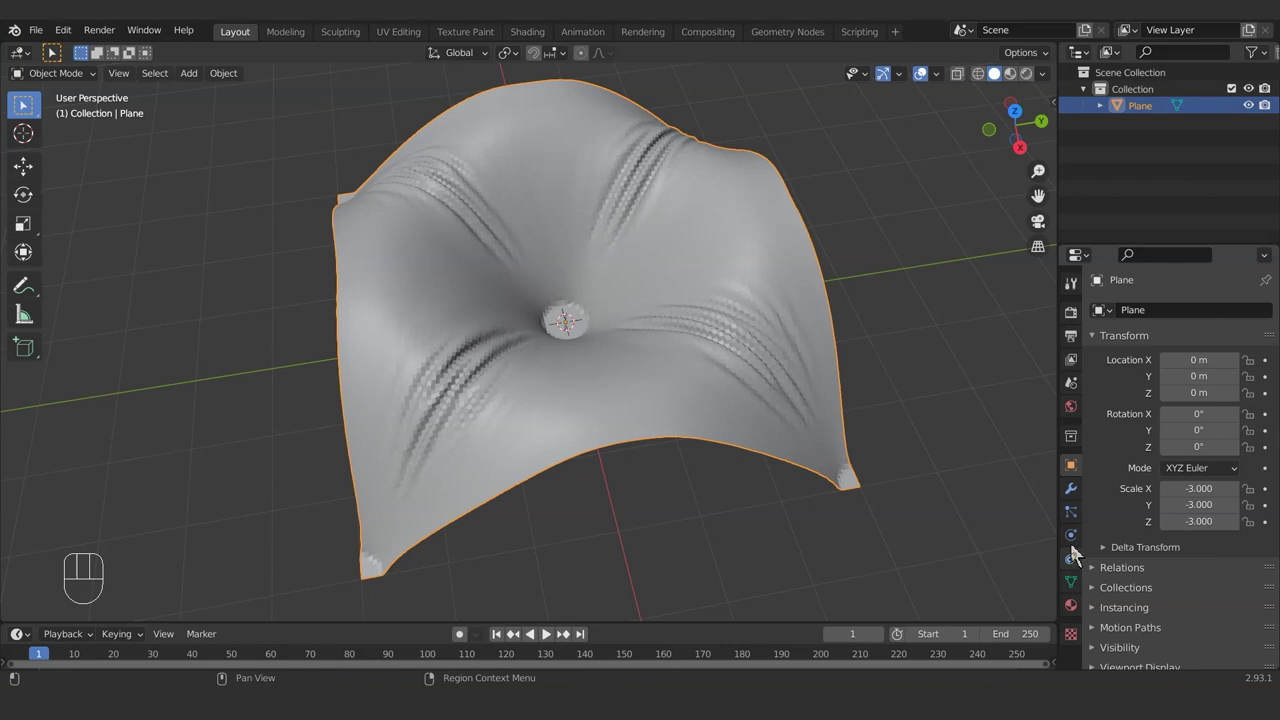
Step: Orbit around the smoothed cloth tile to inspect it, ending looking down on it
drag(1143, 322, 939, 621)
drag(726, 247, 666, 466)
drag(666, 466, 717, 476)
drag(667, 458, 637, 393)
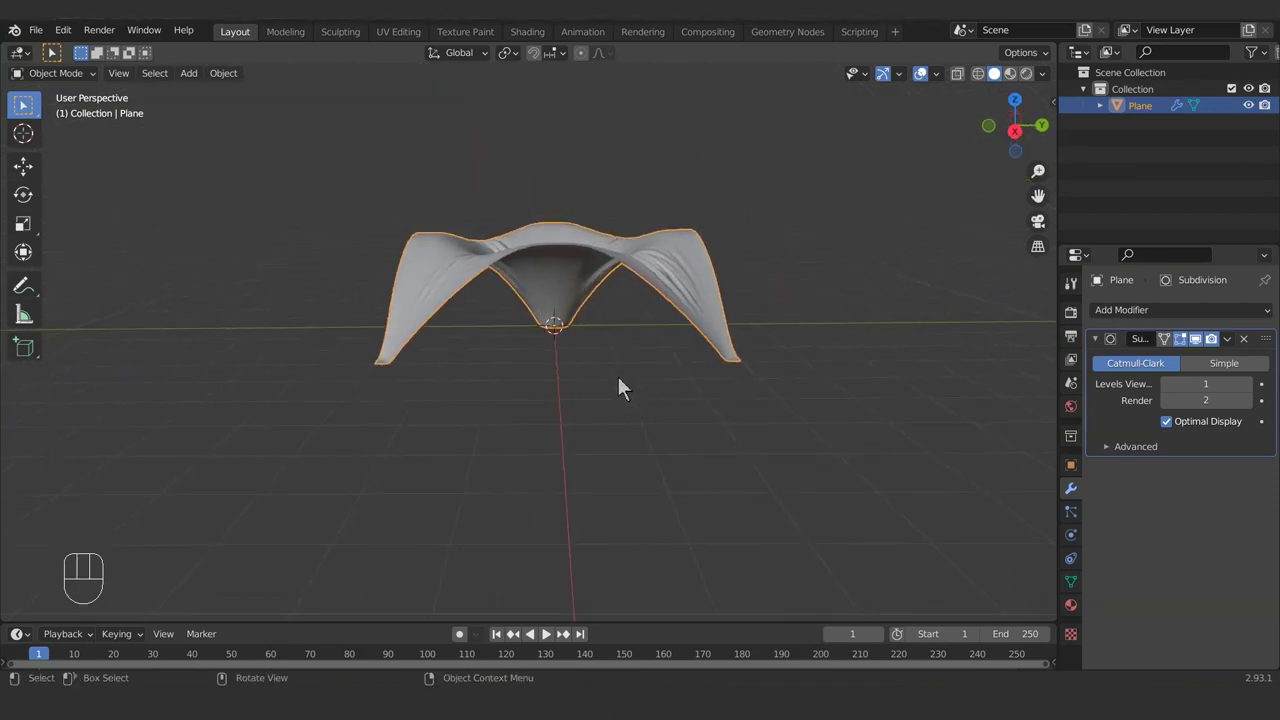
key(space)
drag(561, 272, 613, 434)
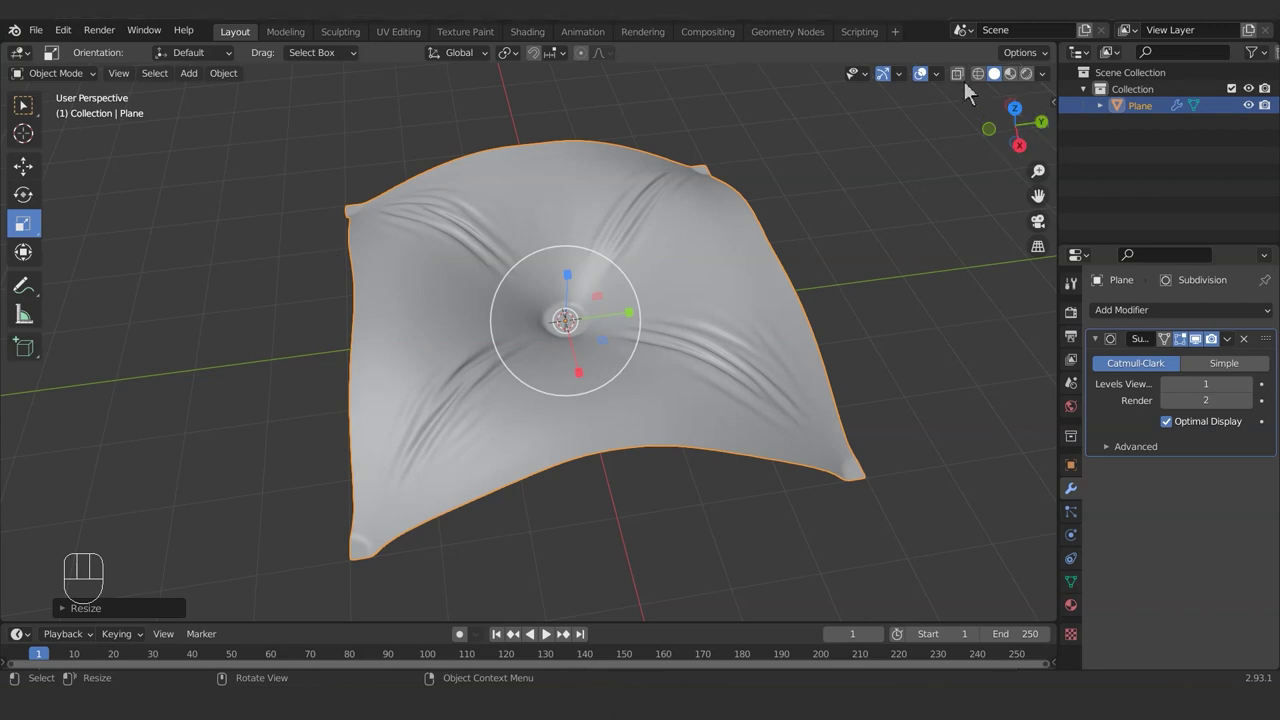
Step: From top view, delete the centre loops and upper/right regions, keeping only the lower-left quarter
key(KP_7)
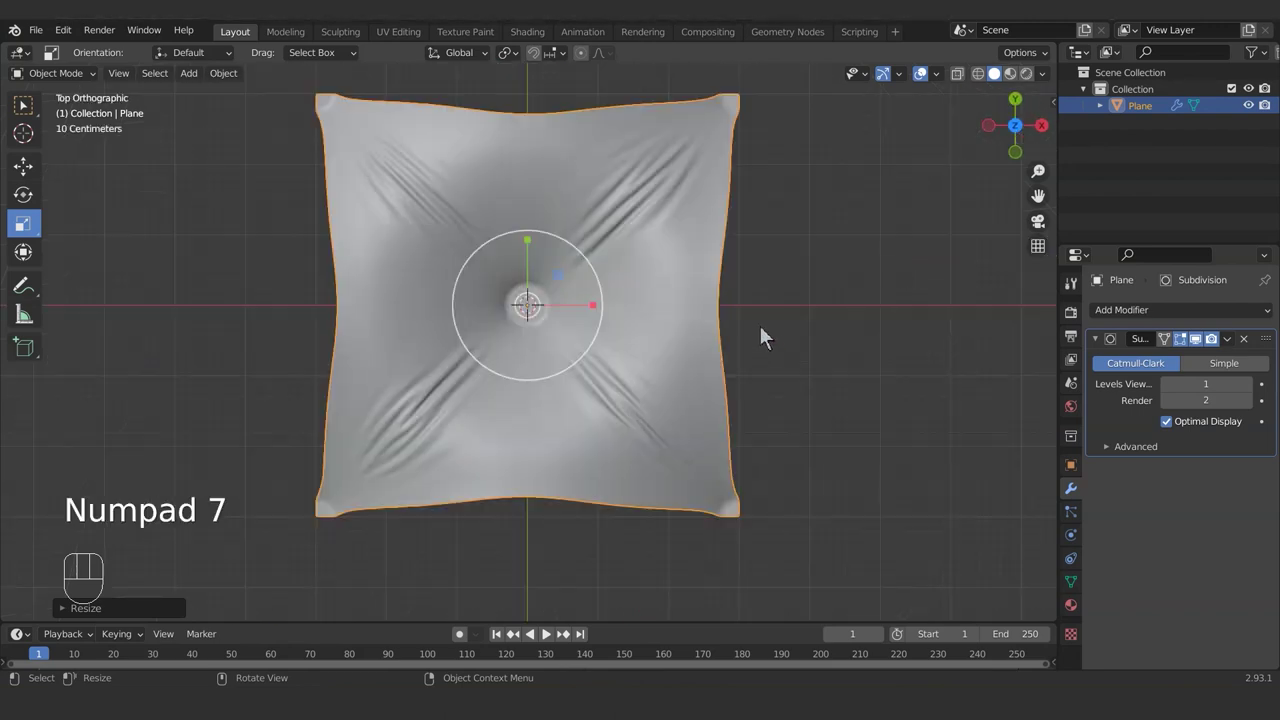
key(Tab)
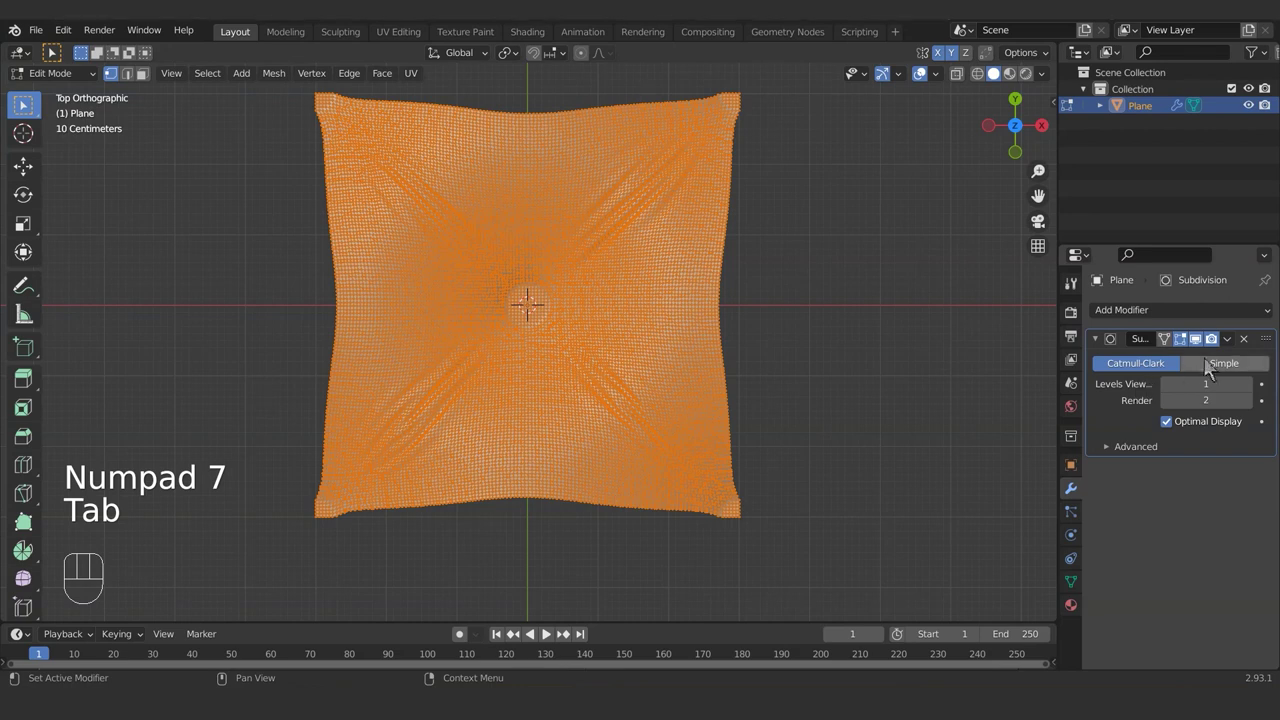
click(1204, 353)
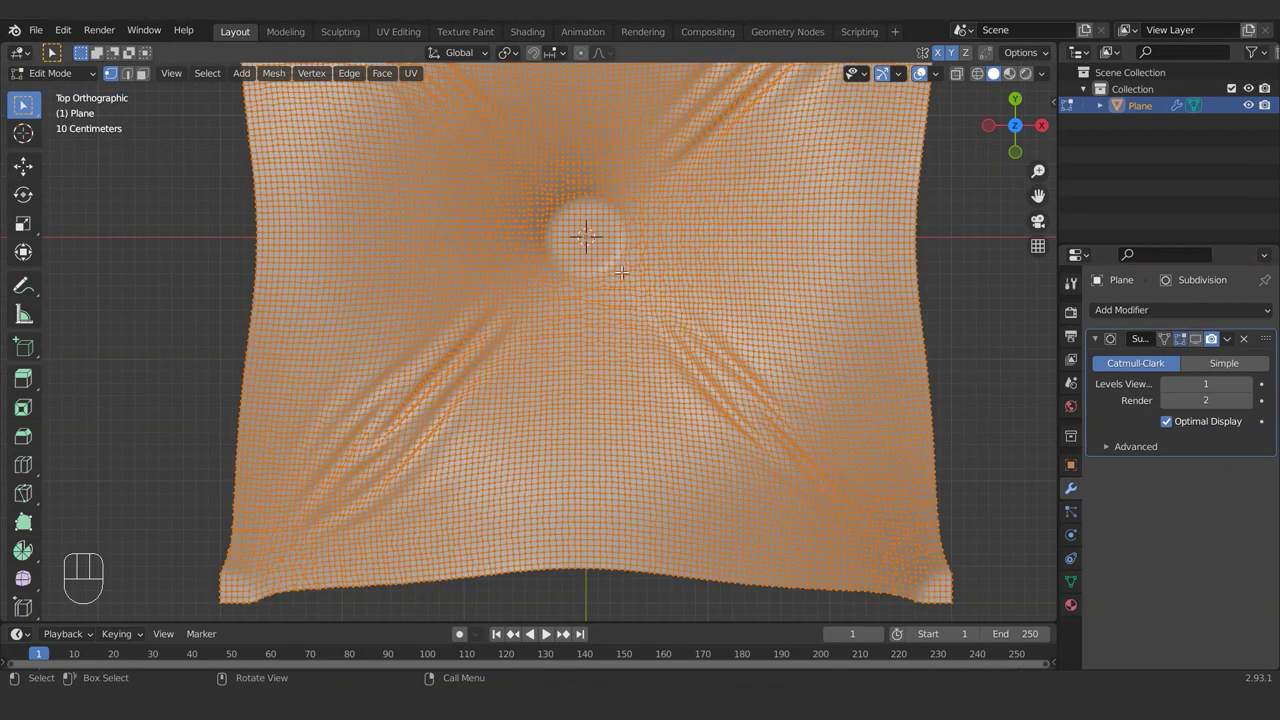
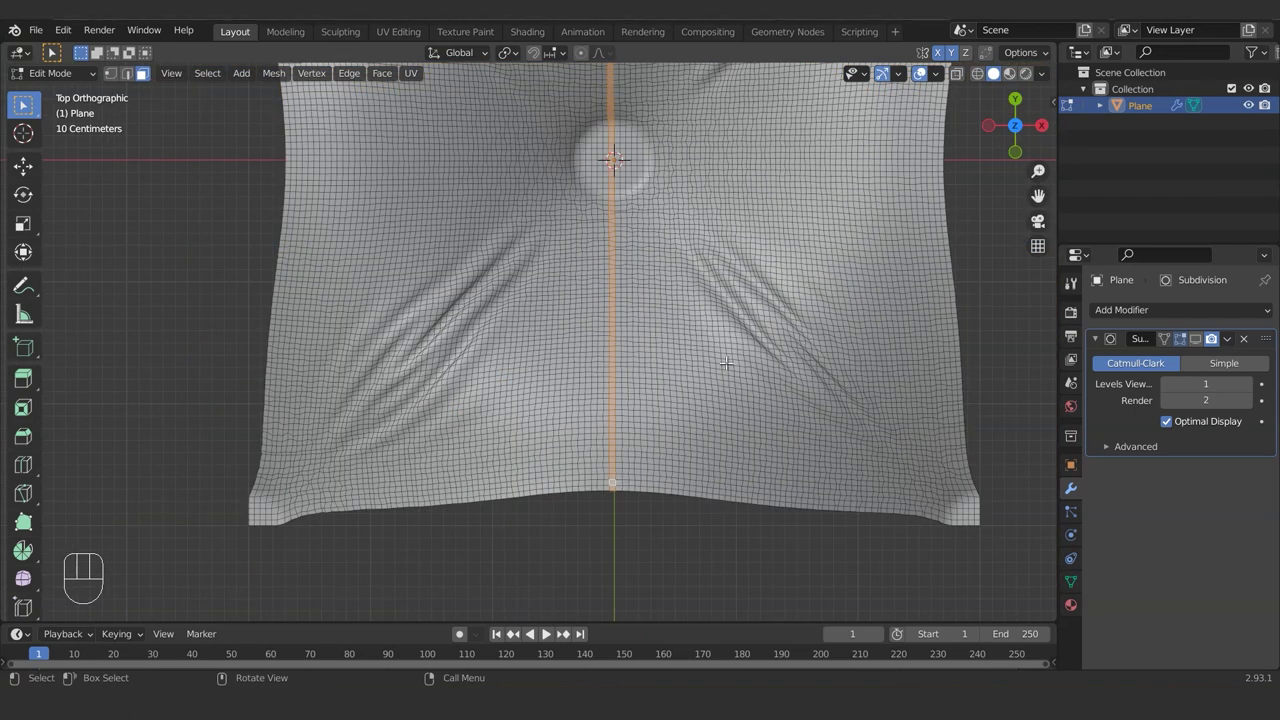
key(Delete)
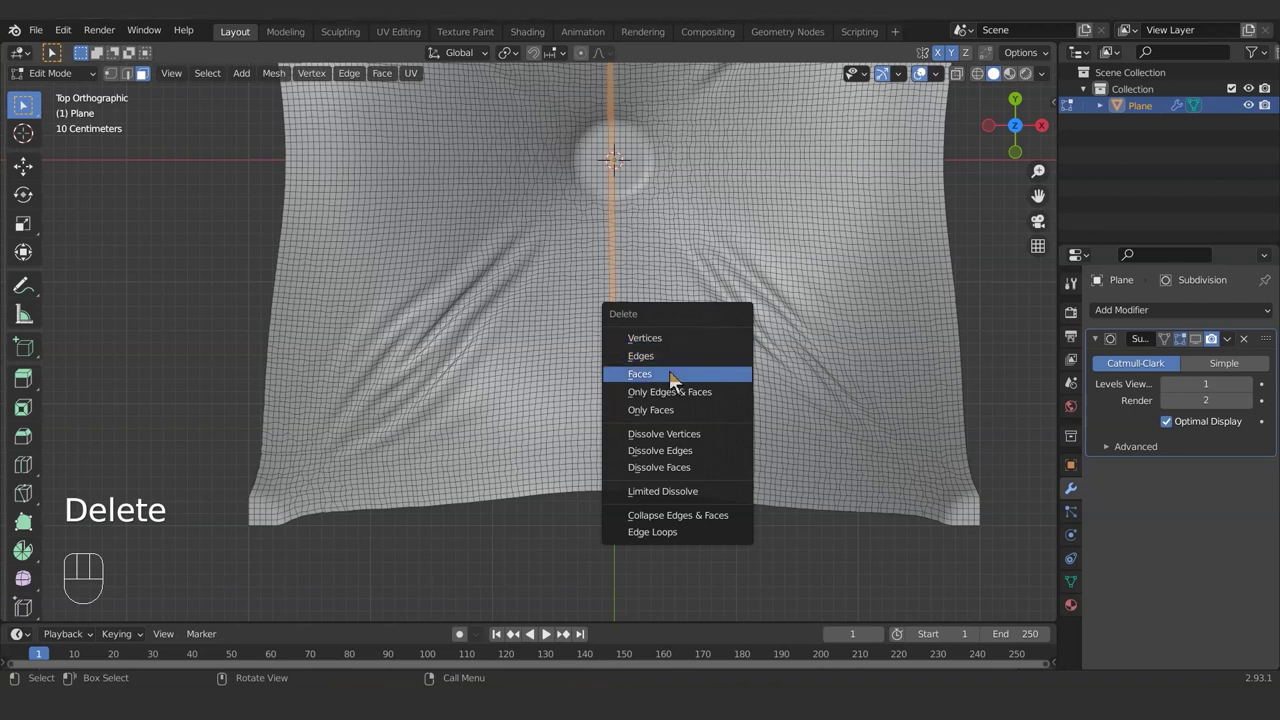
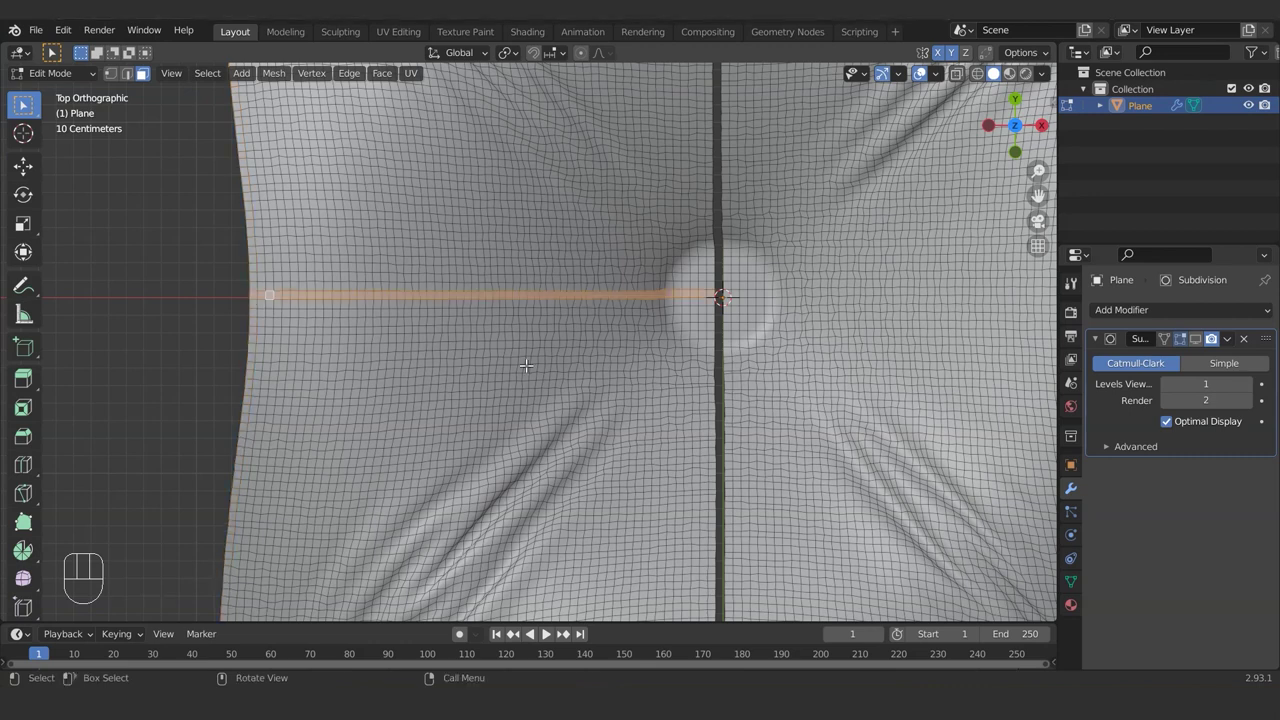
key(Delete)
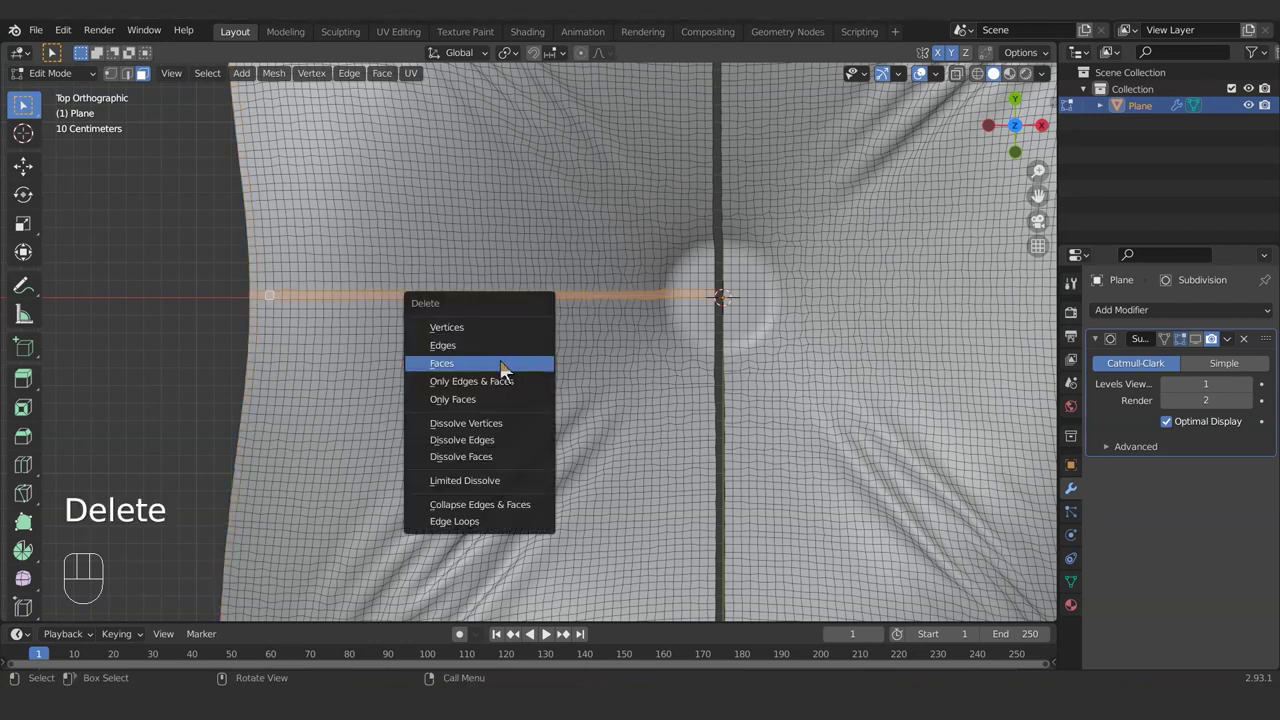
key(ctrl+KP_Add)
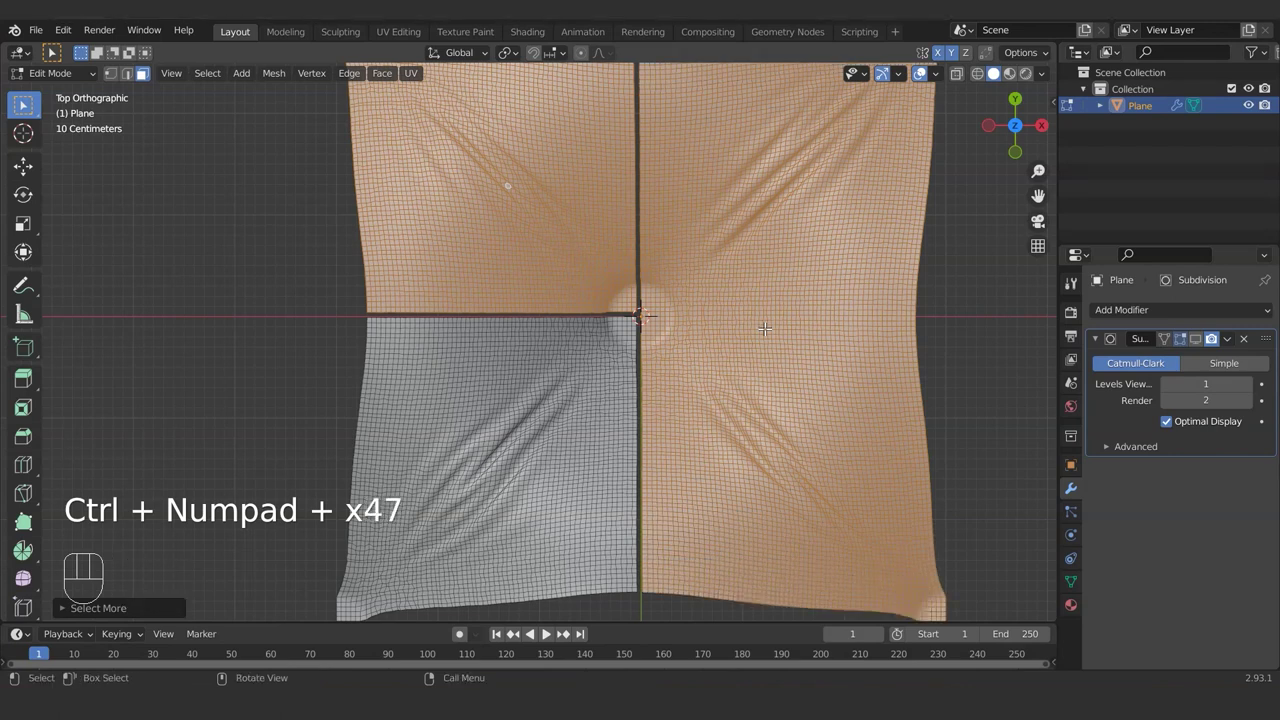
key(Delete)
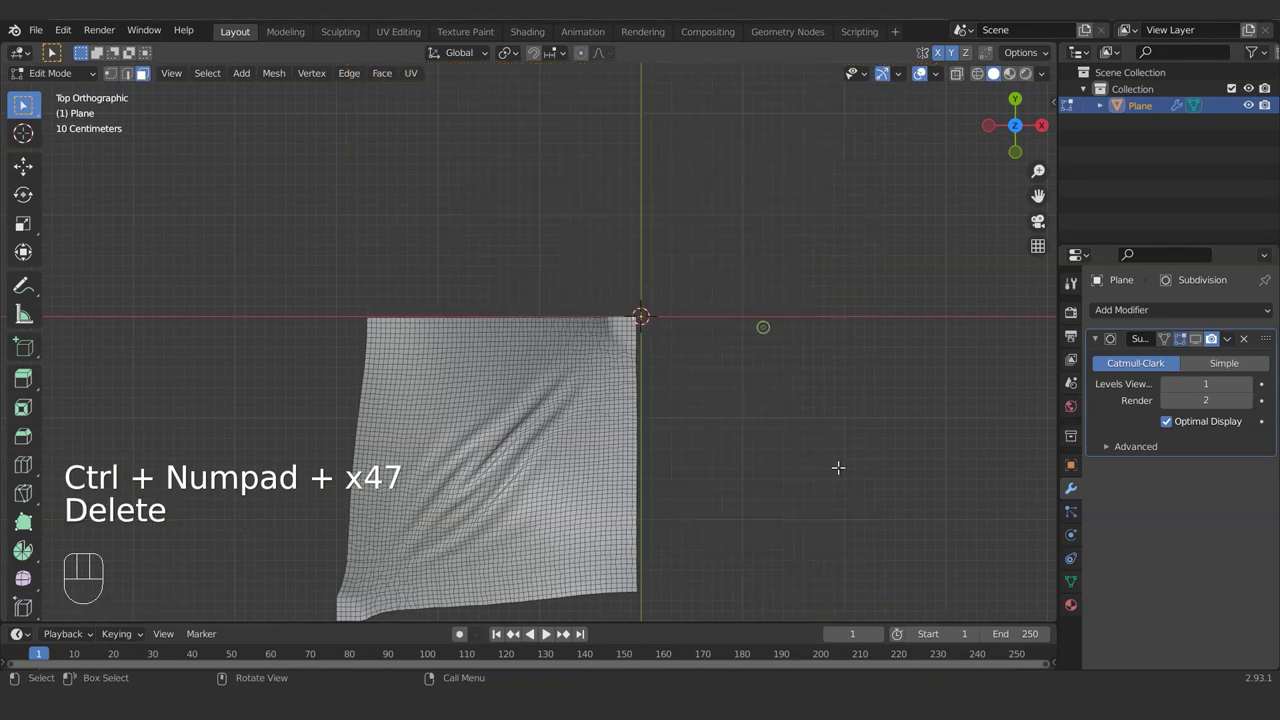
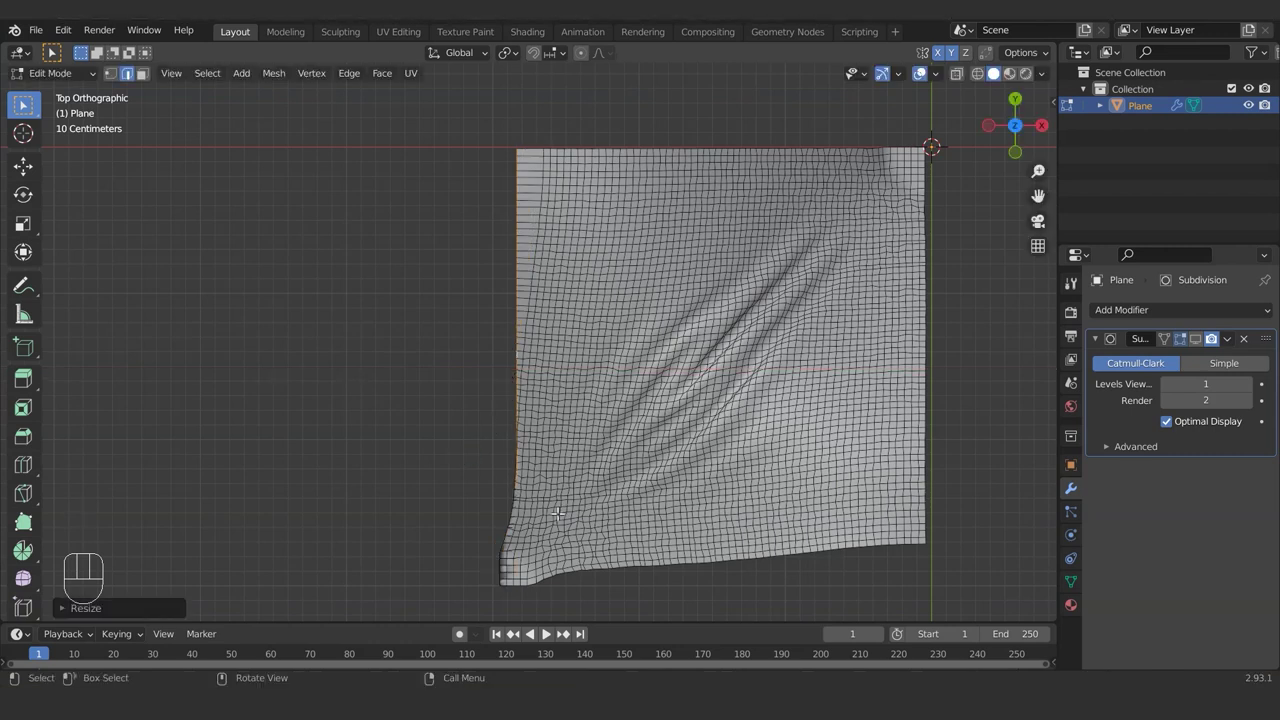
Step: Slide the left and bottom border vertex rows into straight edges
key(g)
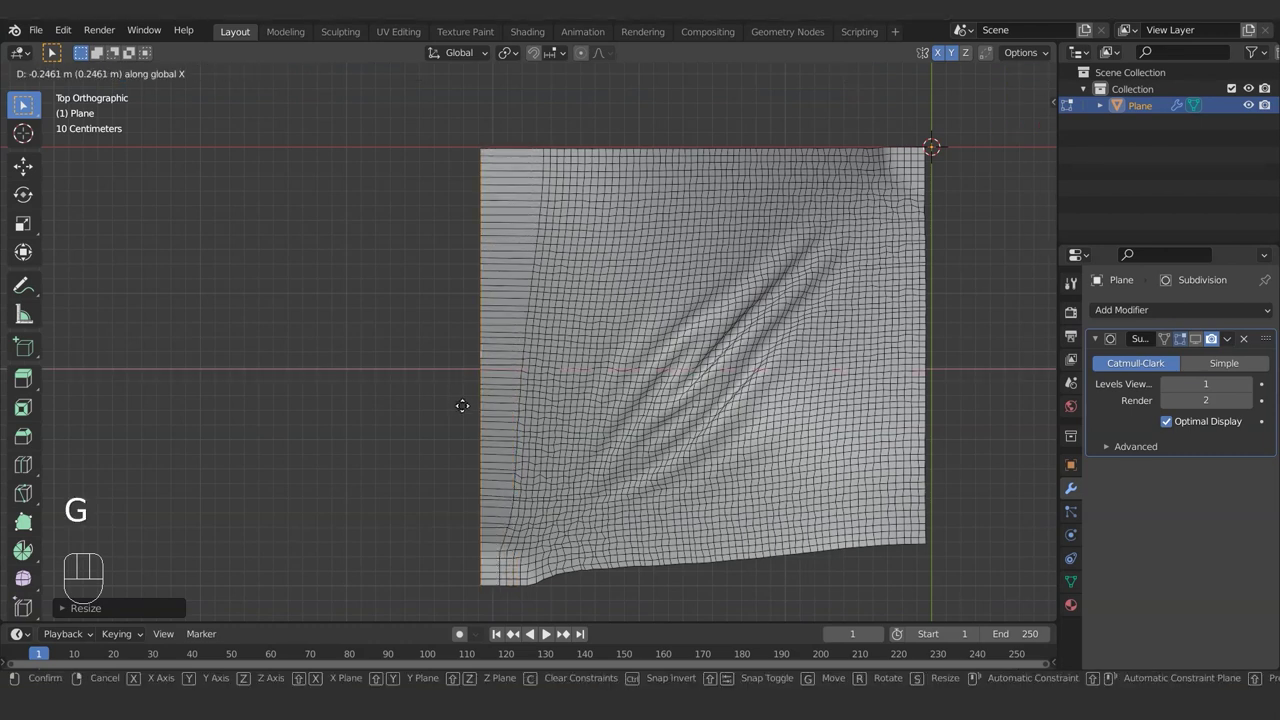
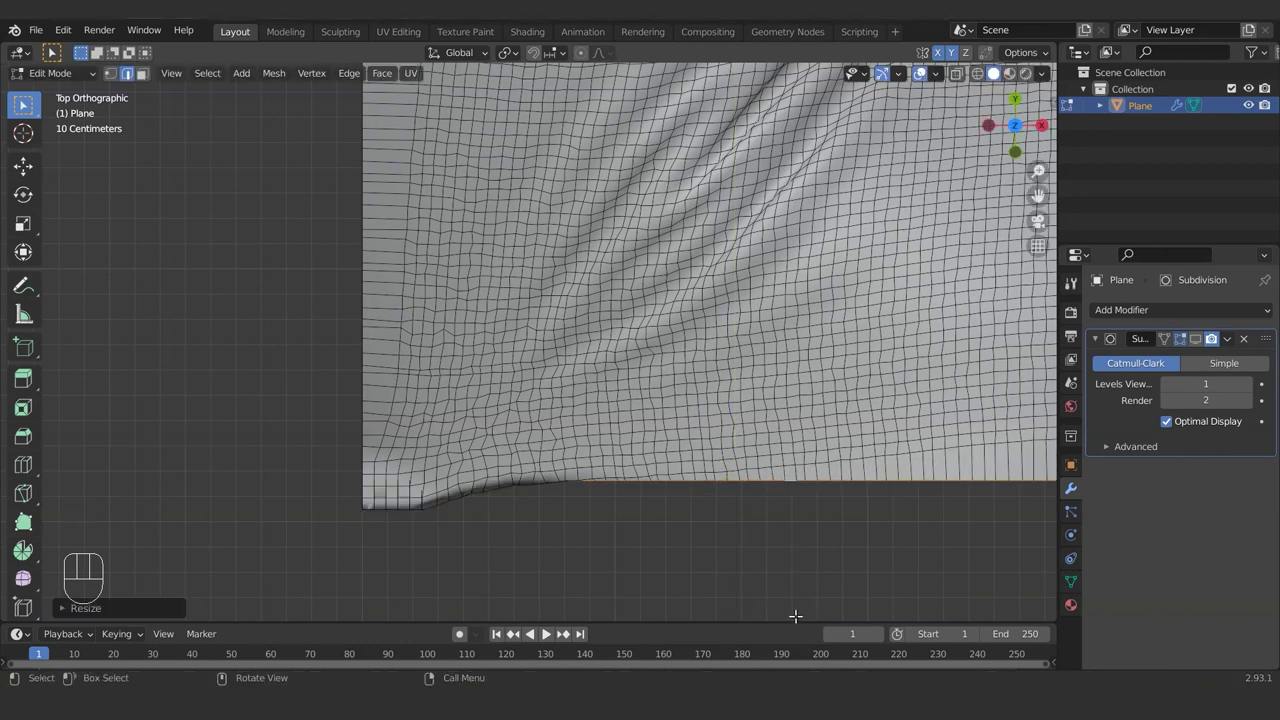
key(g)
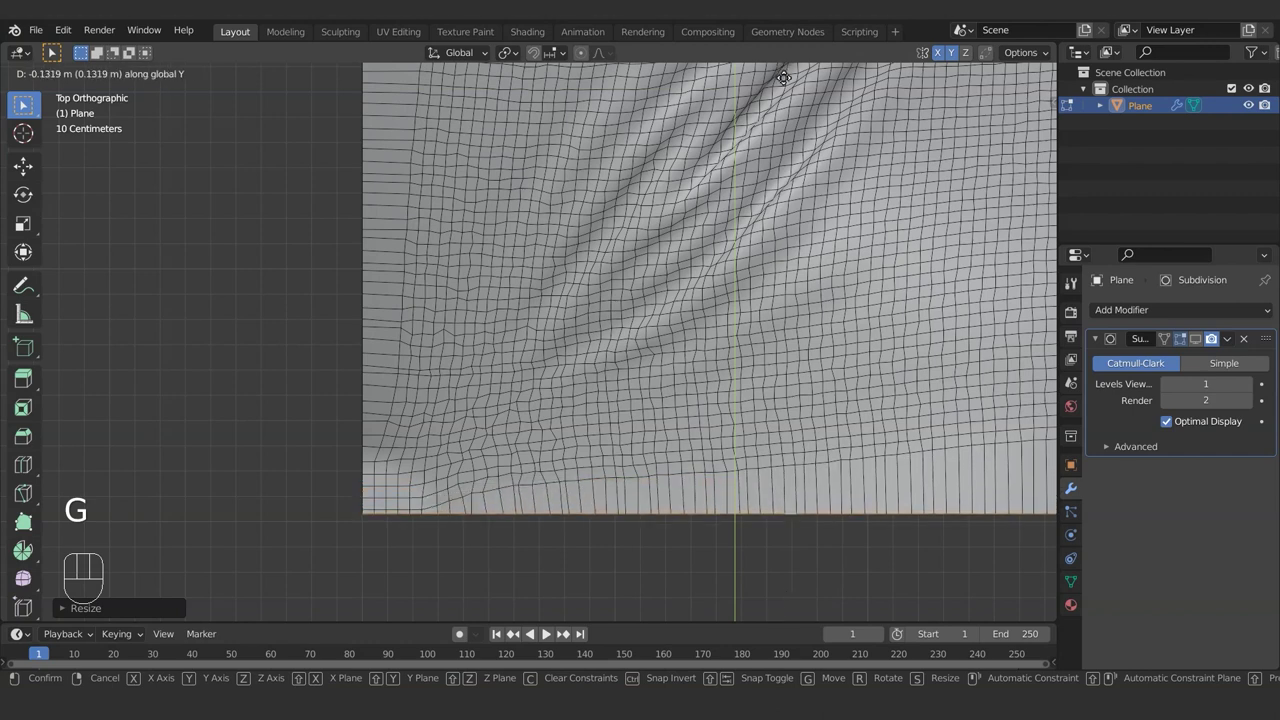
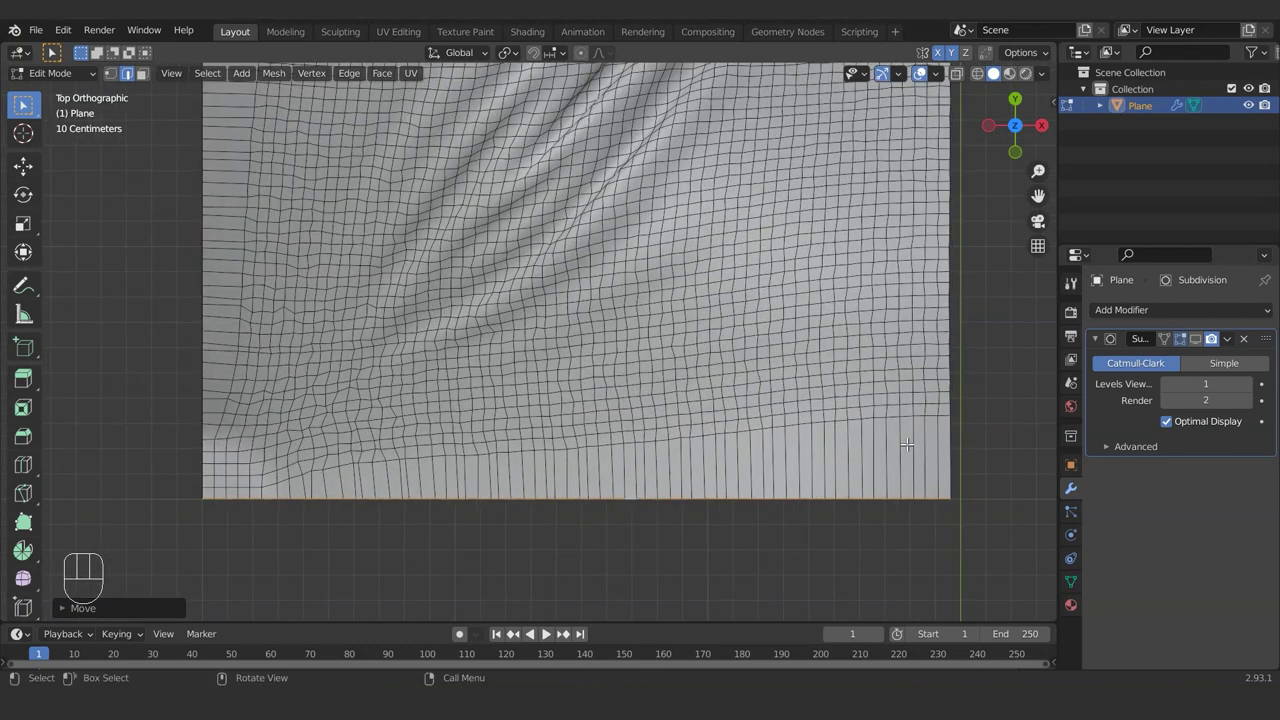
Step: Add loop cuts along the bottom border and pan the top view to the plane's top-right corner
key(ctrl+r)
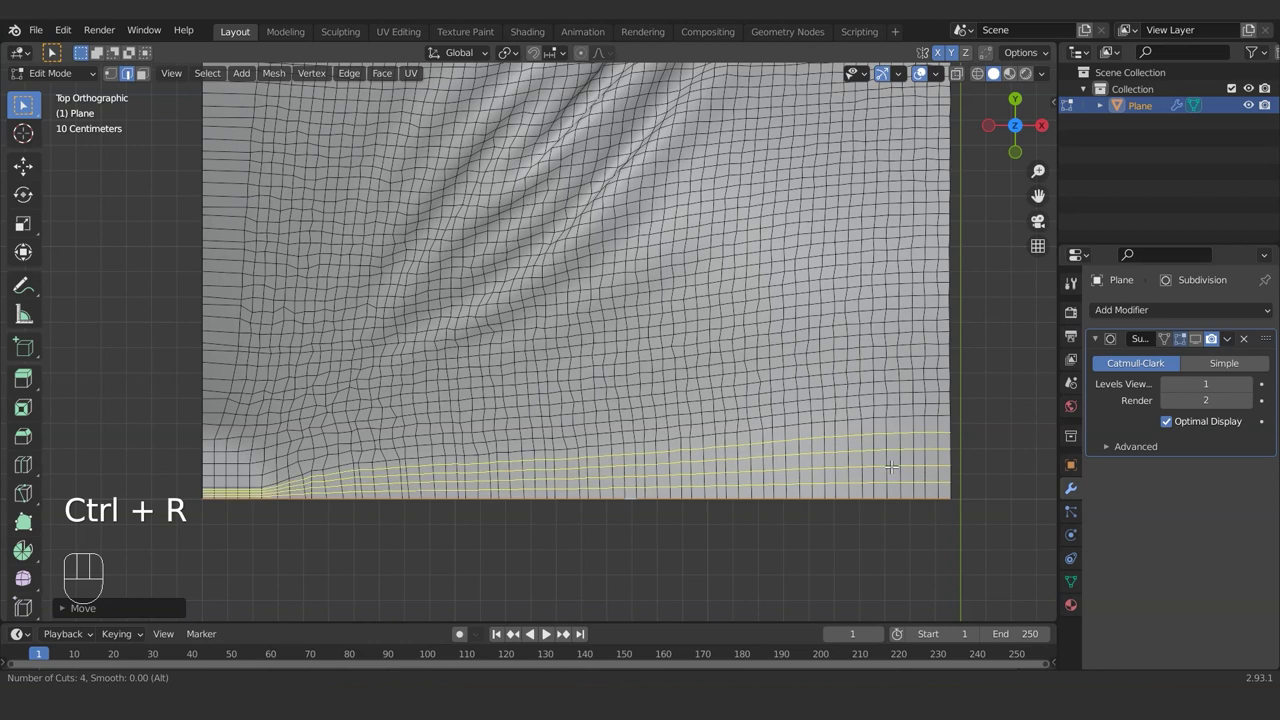
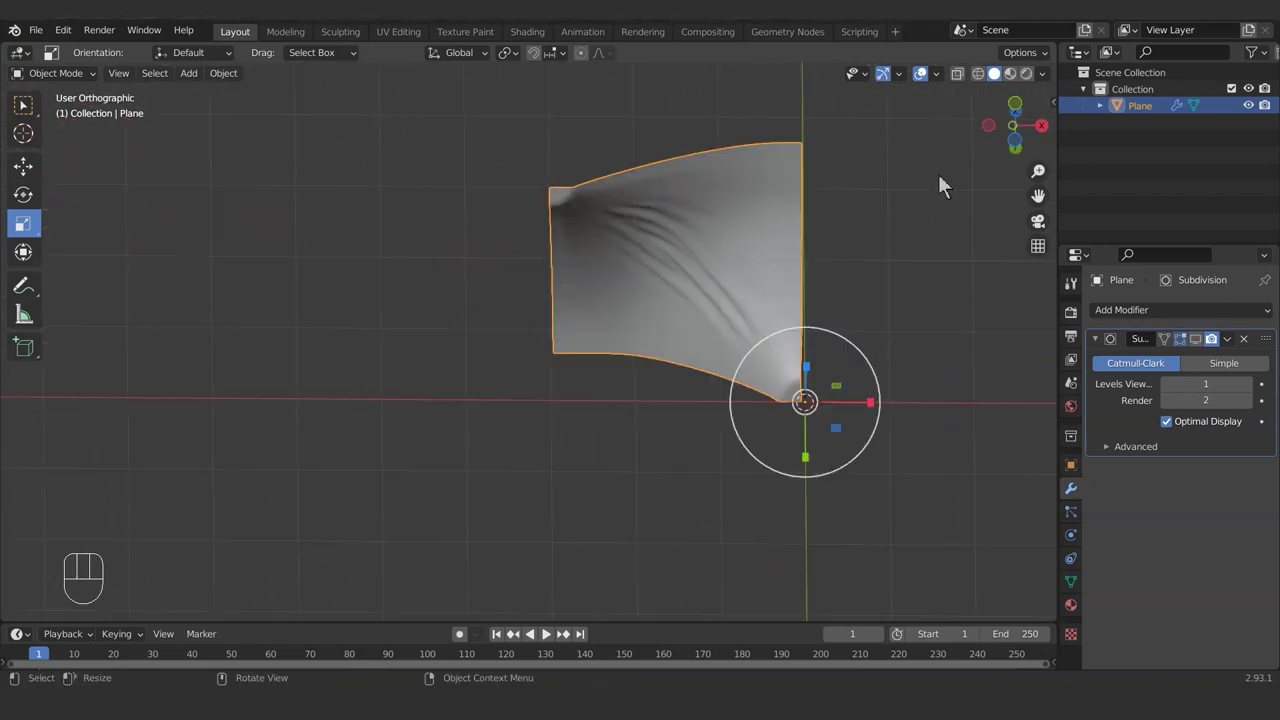
key(KP_7)
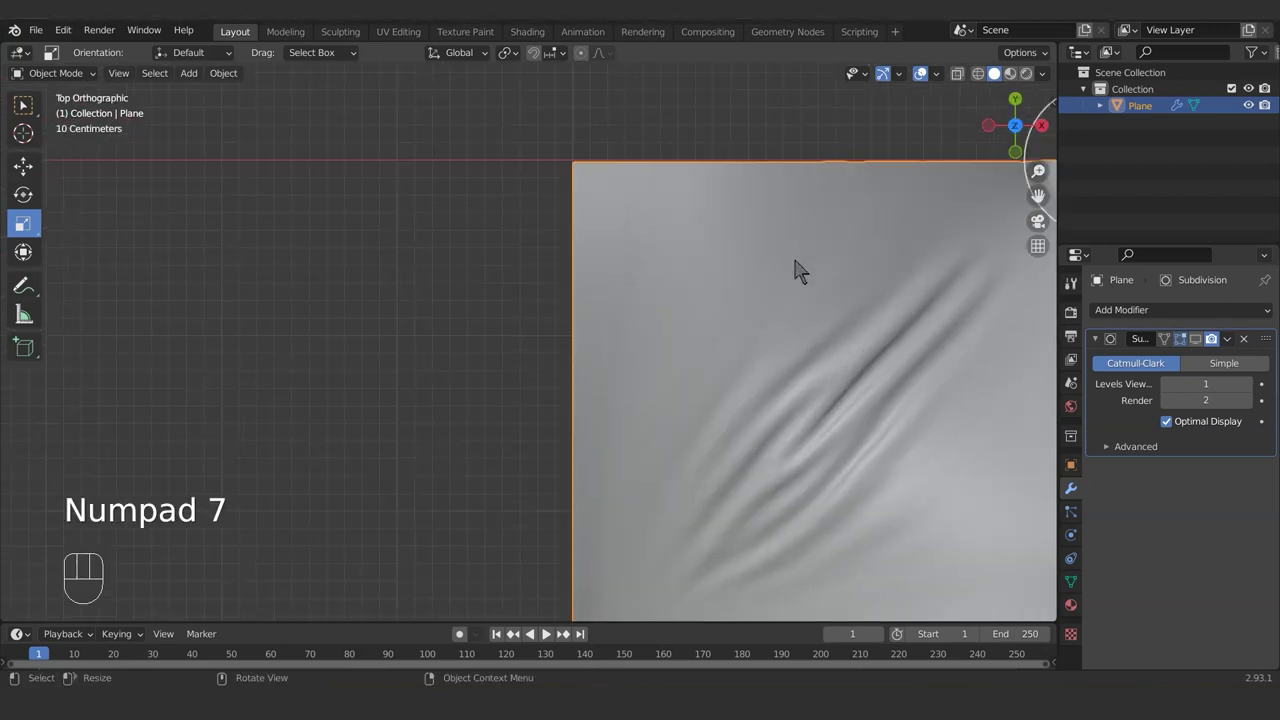
middle_click(885, 256)
drag(678, 353, 640, 366)
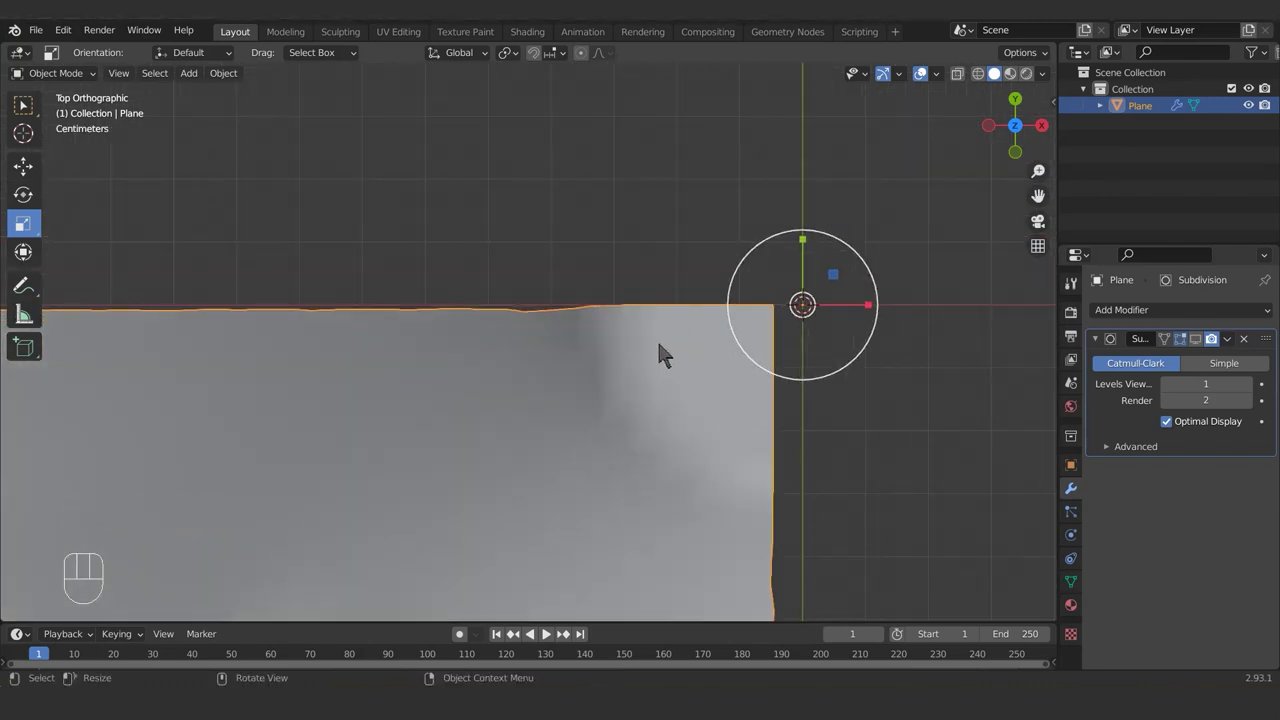
drag(764, 464, 864, 282)
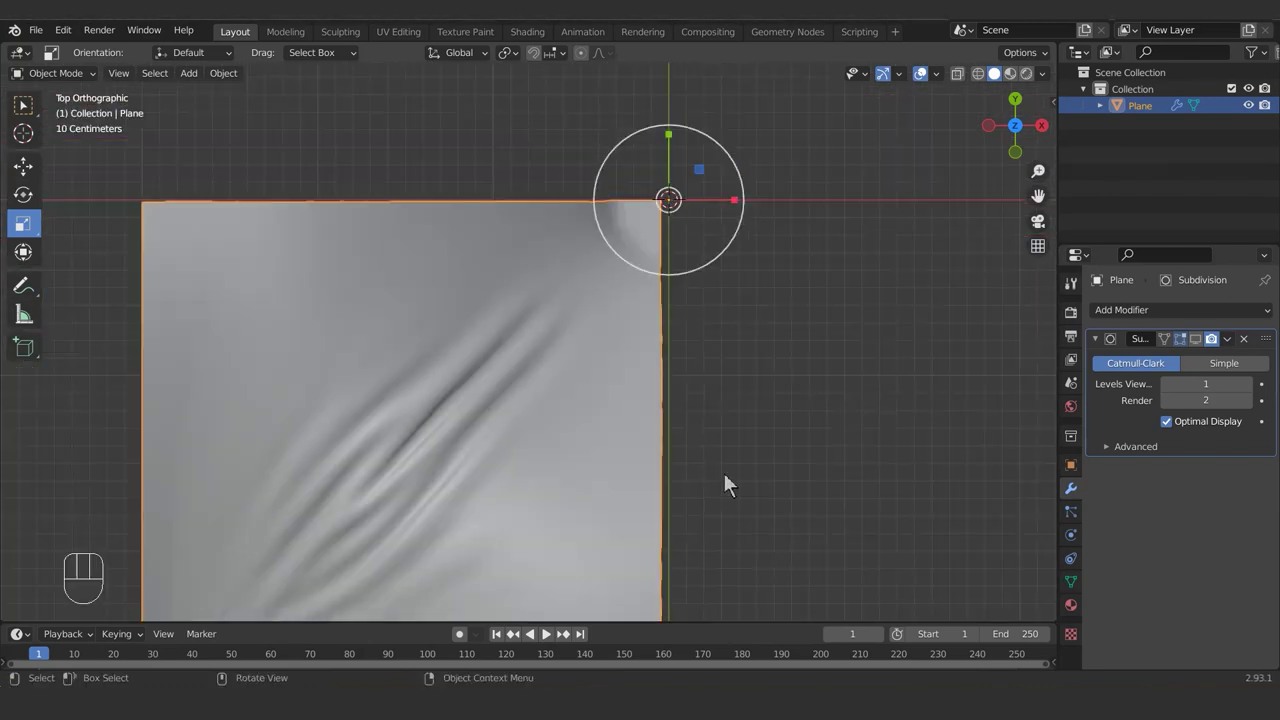
drag(730, 461, 792, 355)
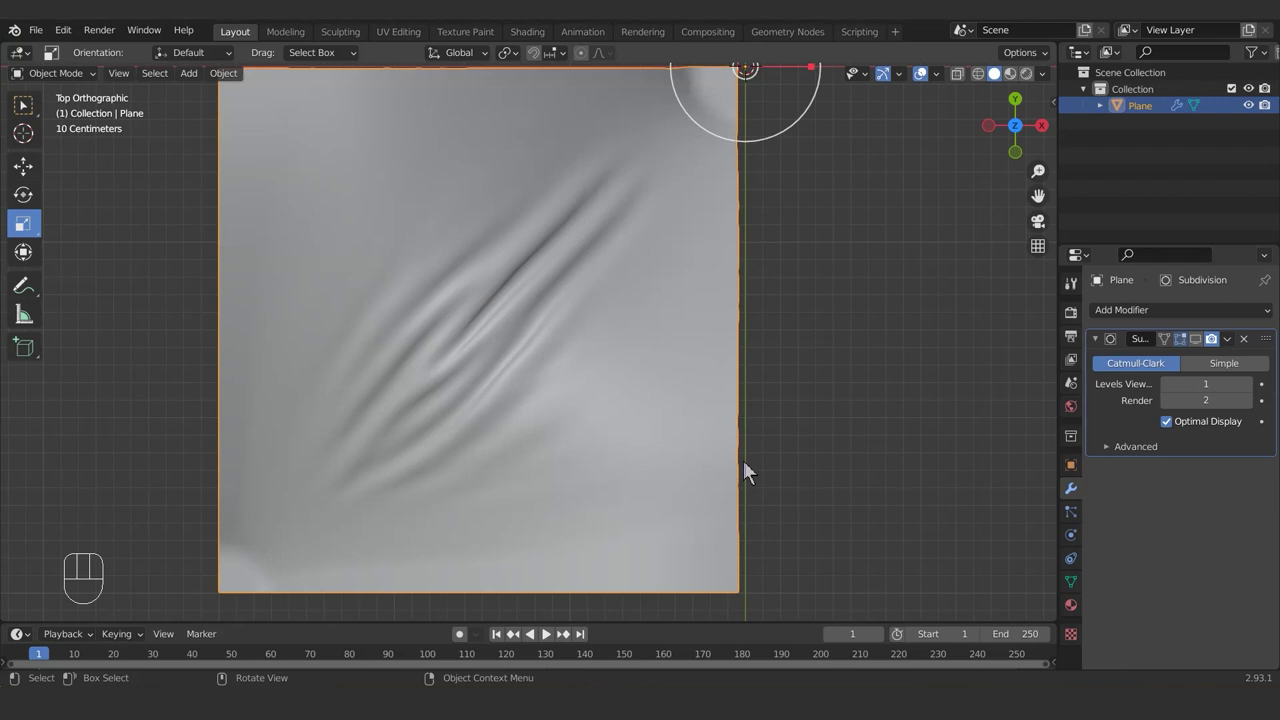
Step: Select the top-right corner vertex in Edit Mode and place the 3D cursor on it
key(Tab)
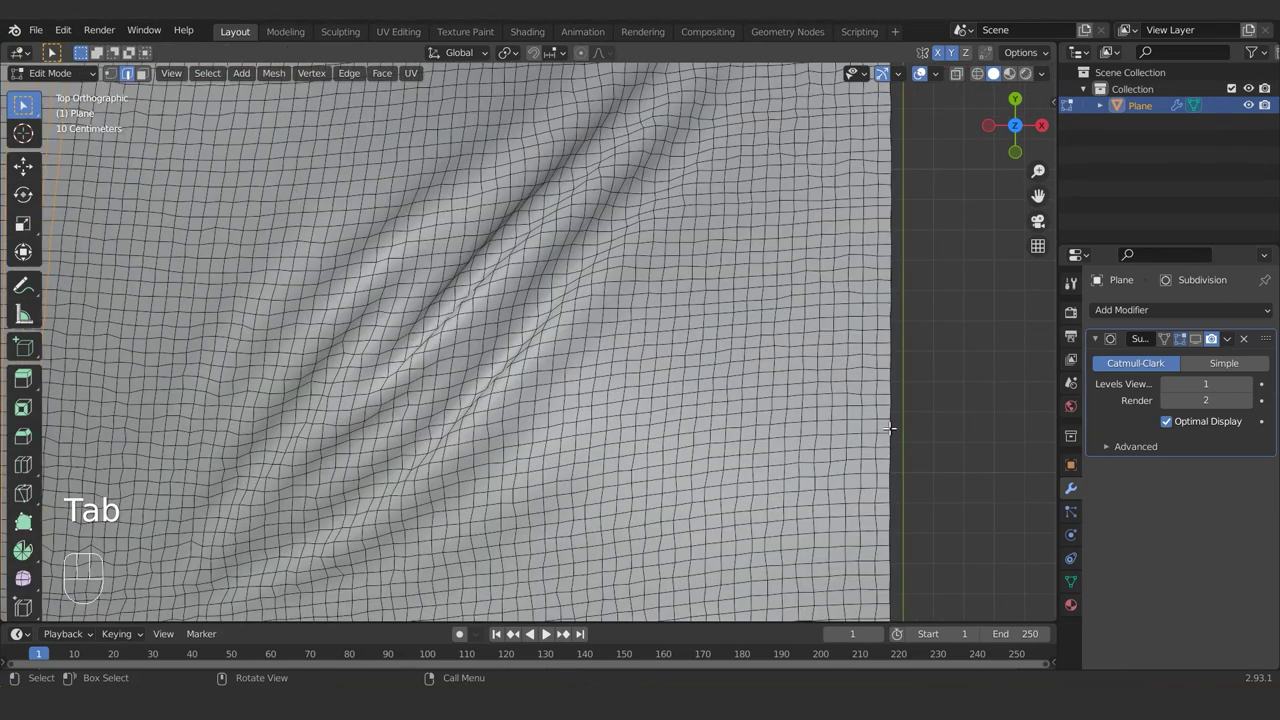
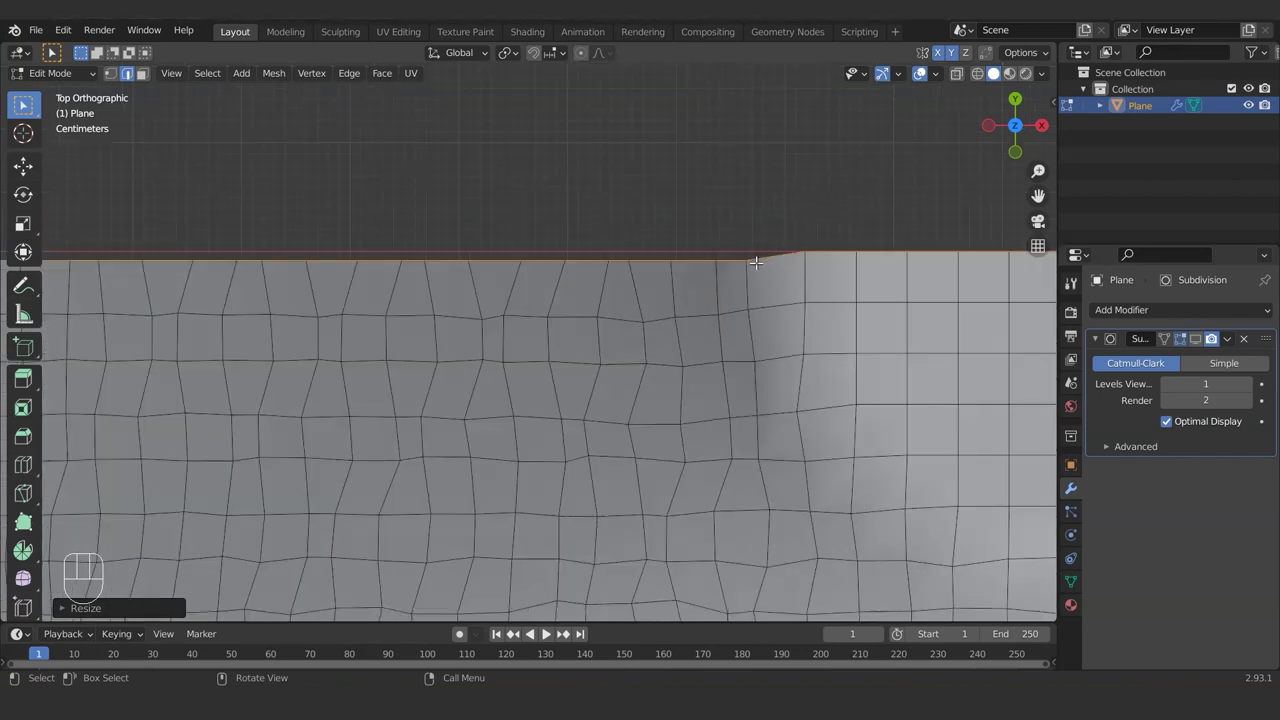
click(944, 67)
click(958, 68)
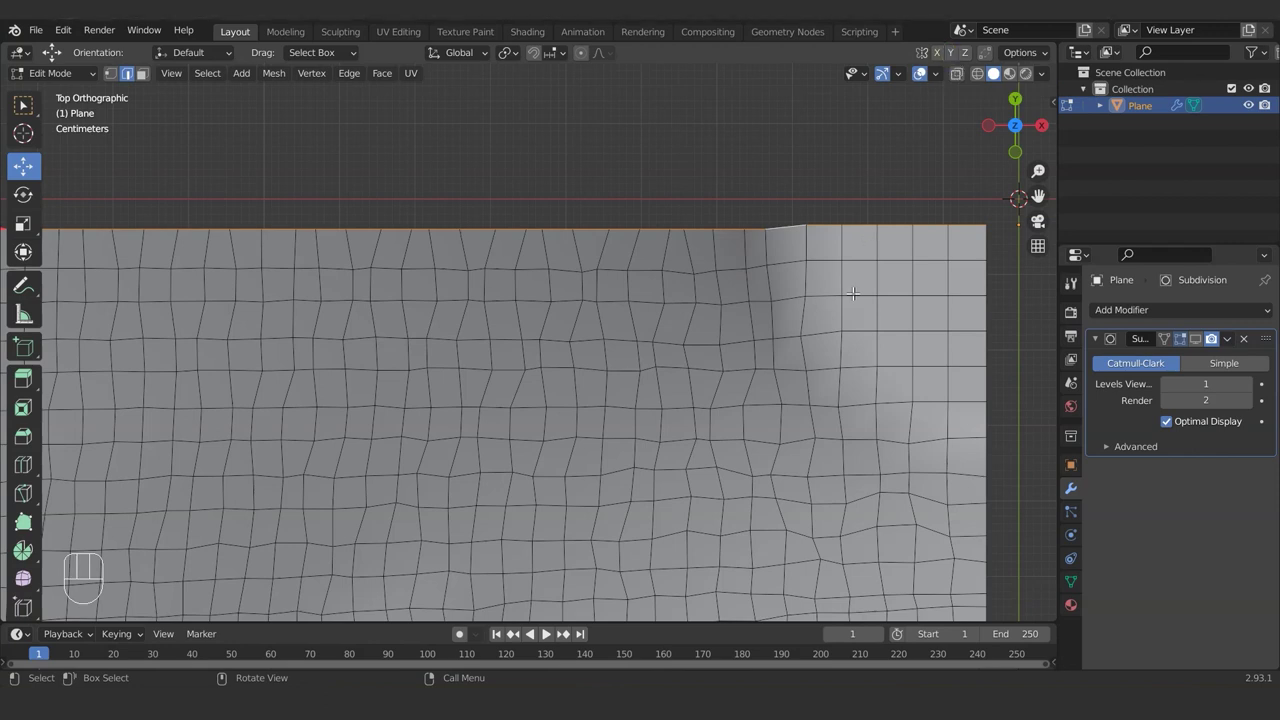
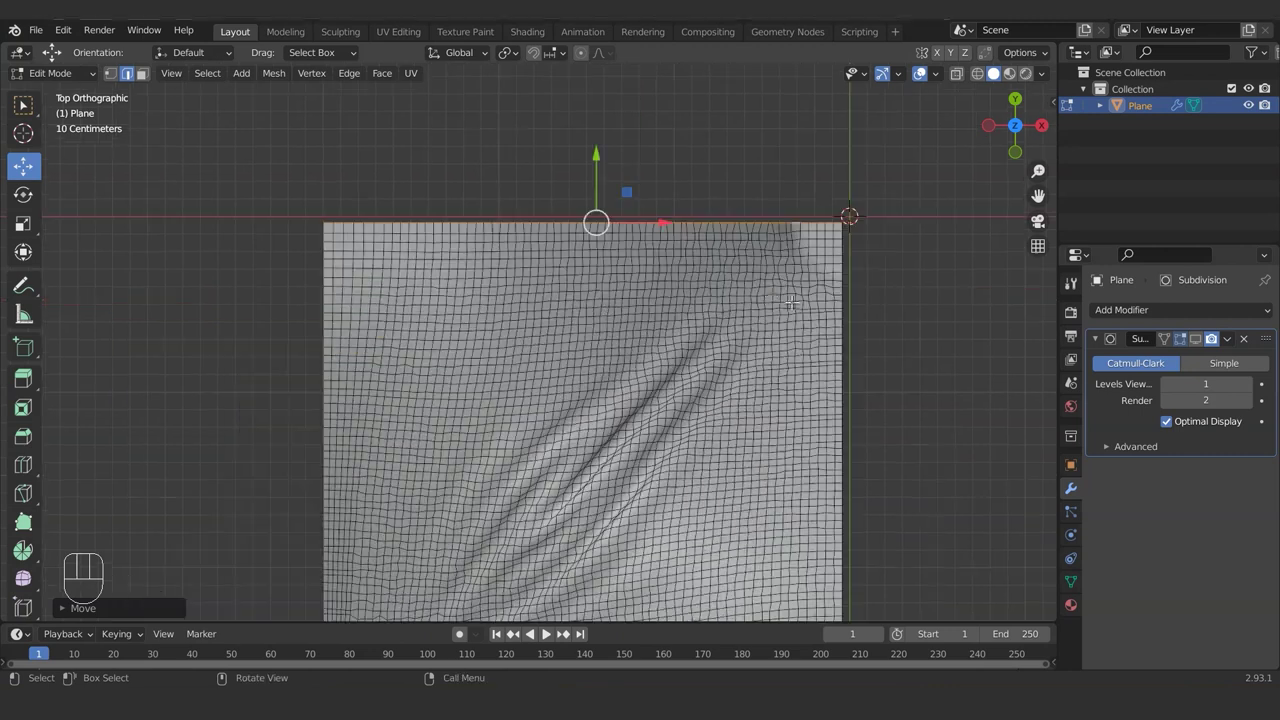
Step: In Object Mode, enable vertex snapping and snap the plane's origin onto its top-right corner
key(Tab)
drag(764, 308, 712, 348)
middle_click(913, 283)
drag(855, 324, 673, 360)
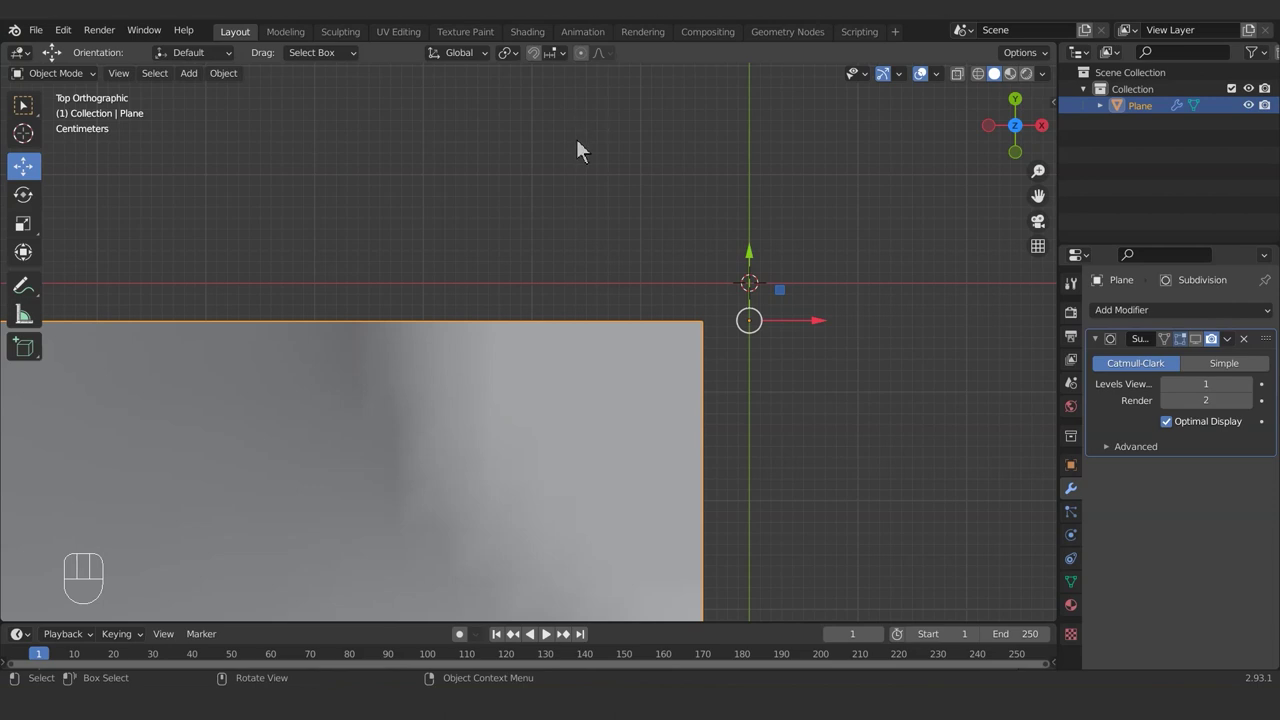
key(ctrl+.)
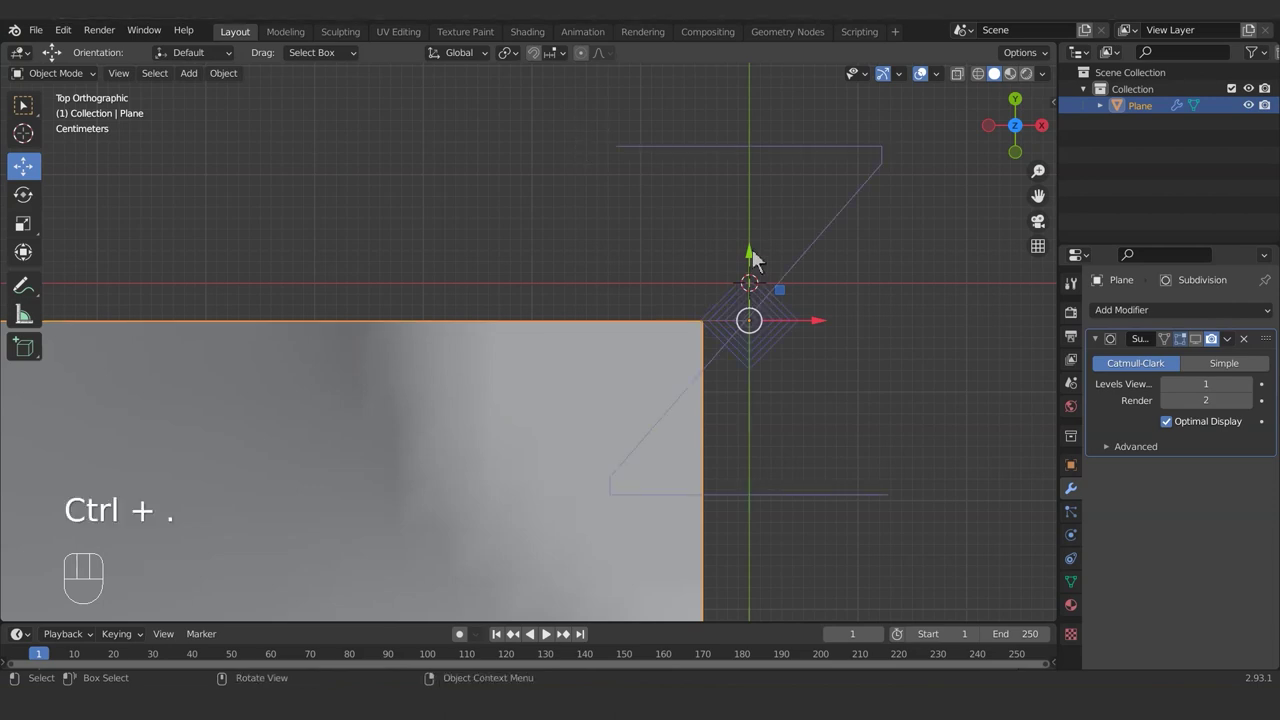
drag(747, 395, 640, 331)
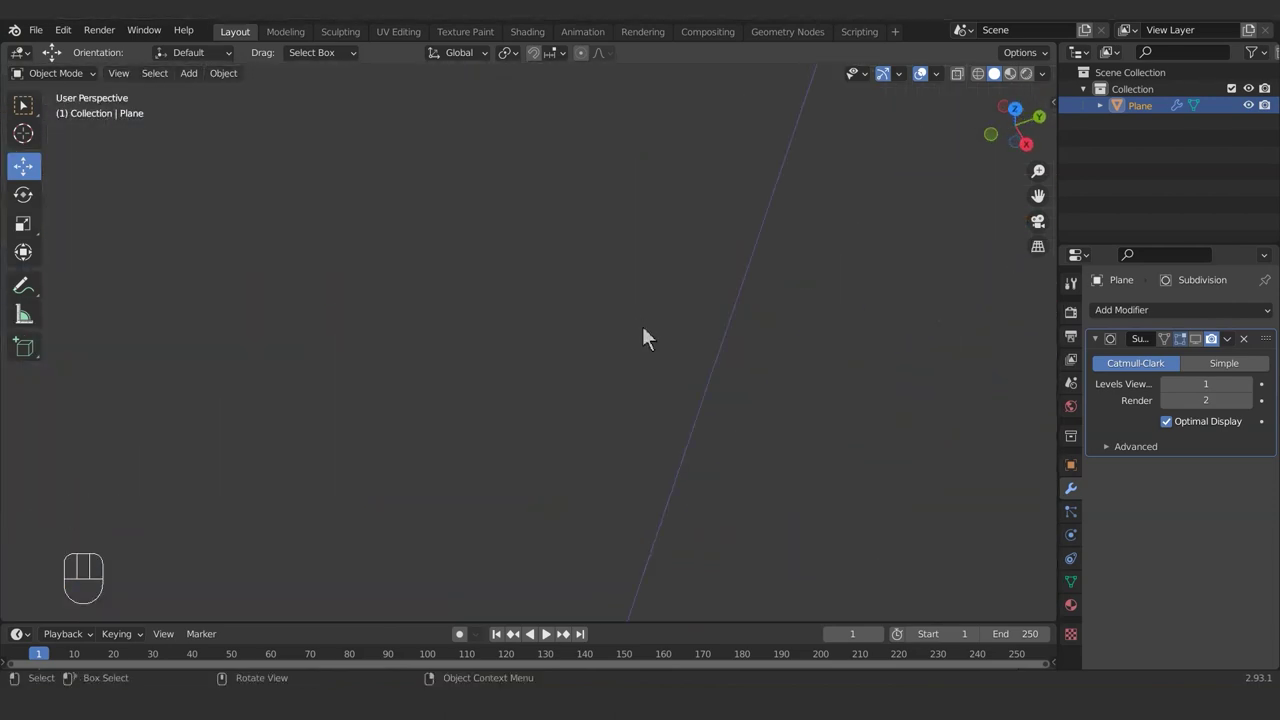
middle_click(615, 216)
click(544, 64)
drag(567, 65, 744, 312)
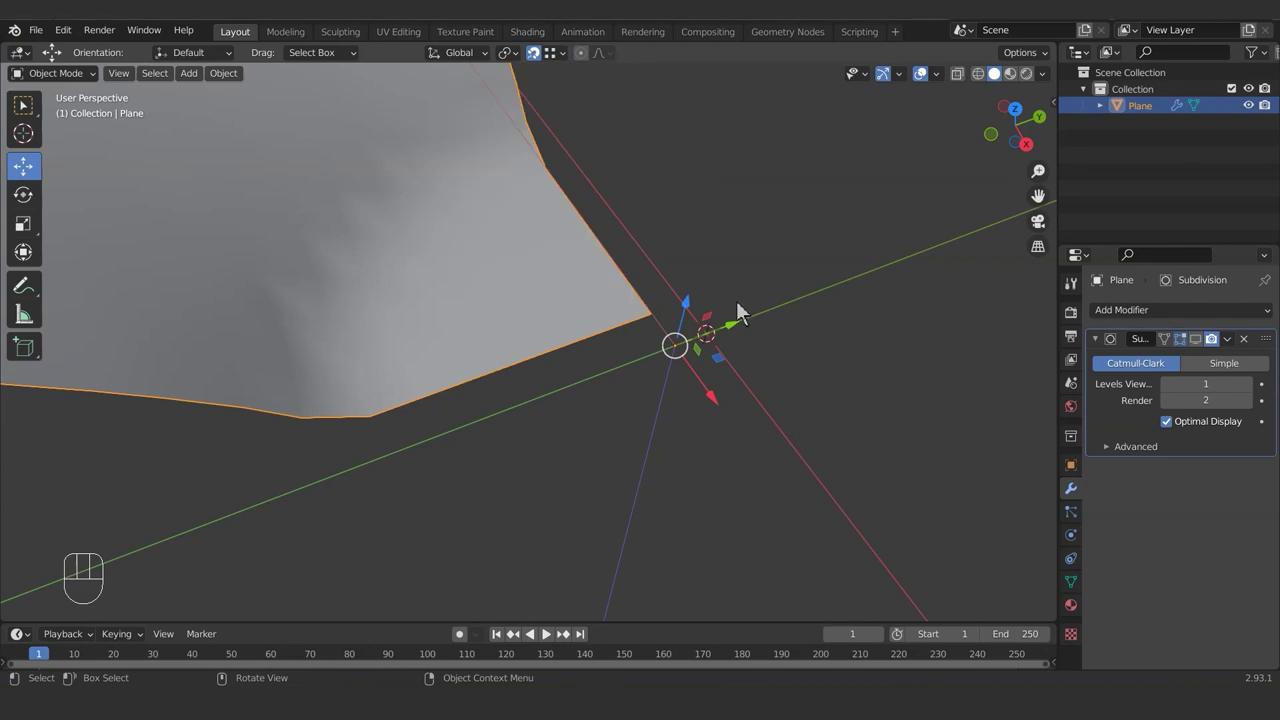
drag(721, 404, 721, 350)
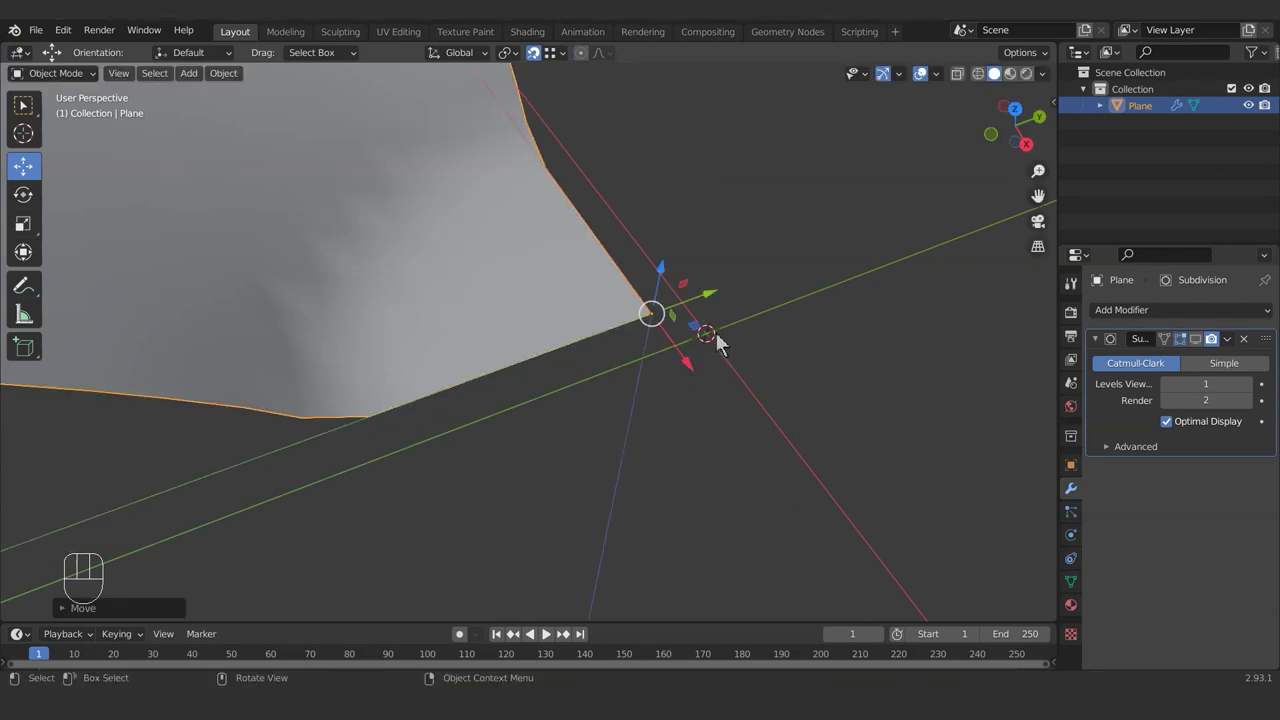
Step: Move the plane so its corner origin meets the 3D cursor at the world origin
middle_click(599, 362)
drag(661, 368, 621, 381)
drag(840, 352, 796, 378)
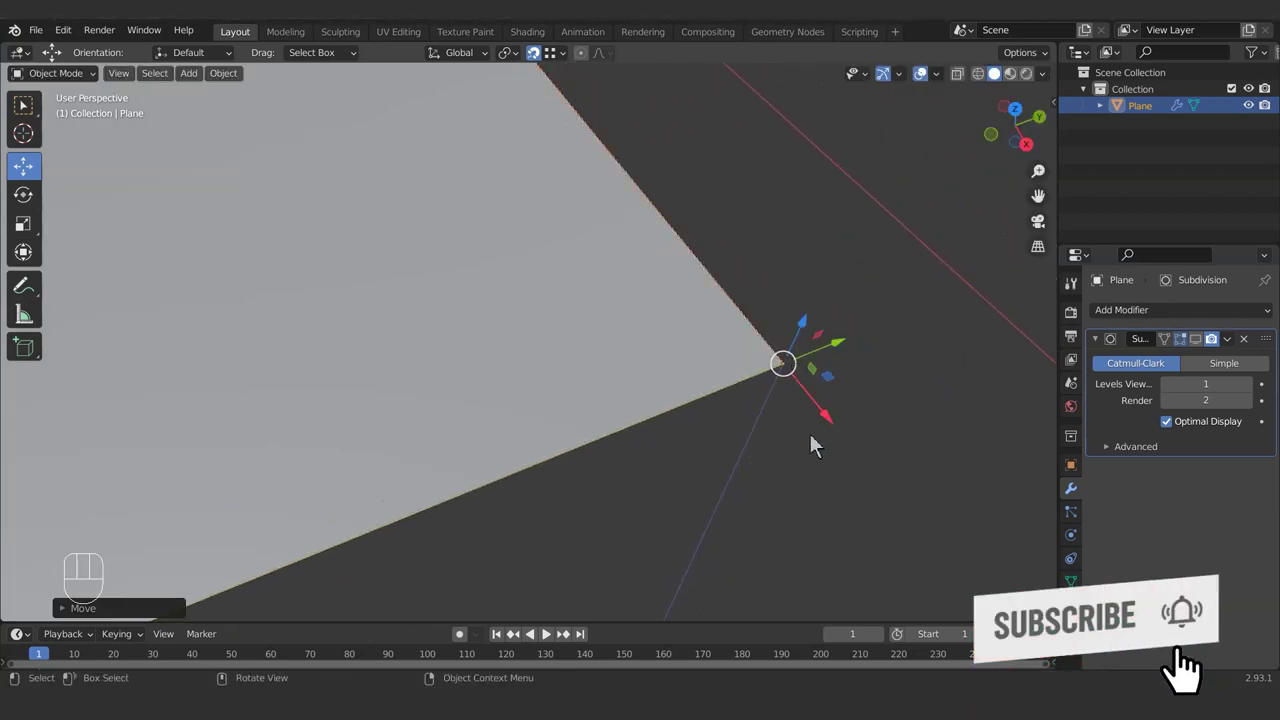
key(ctrl+.)
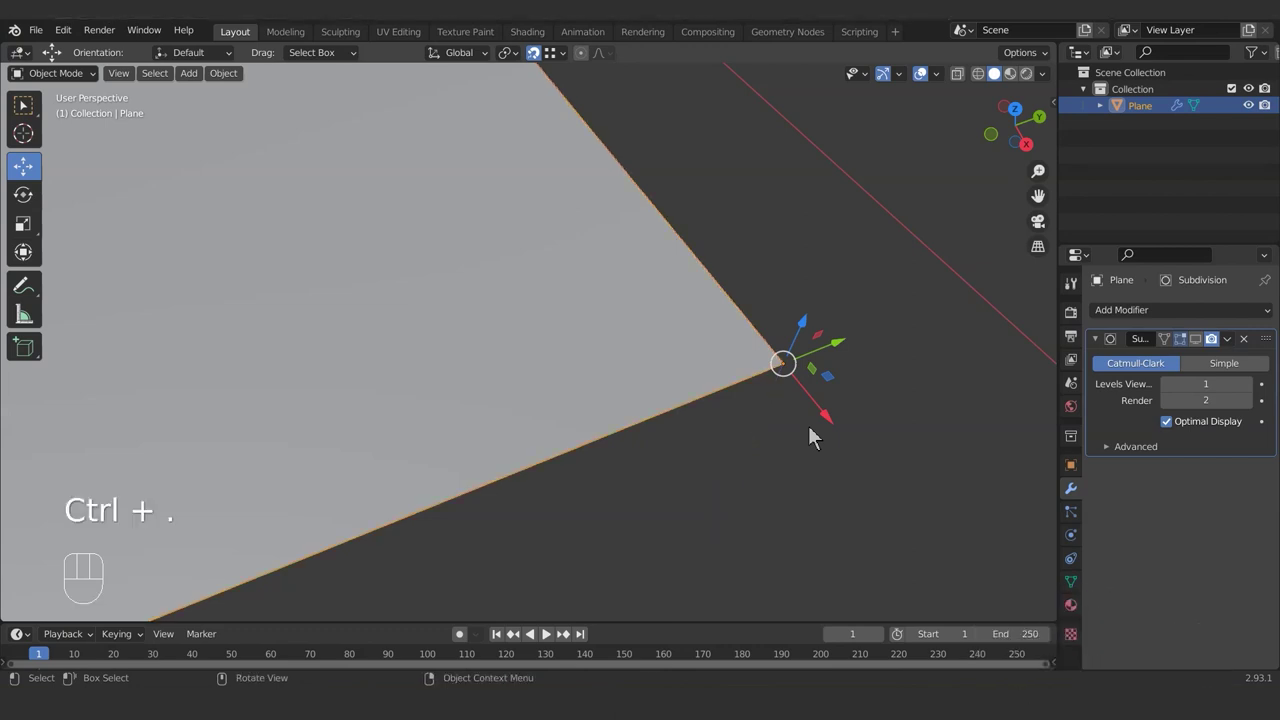
key(KP_7)
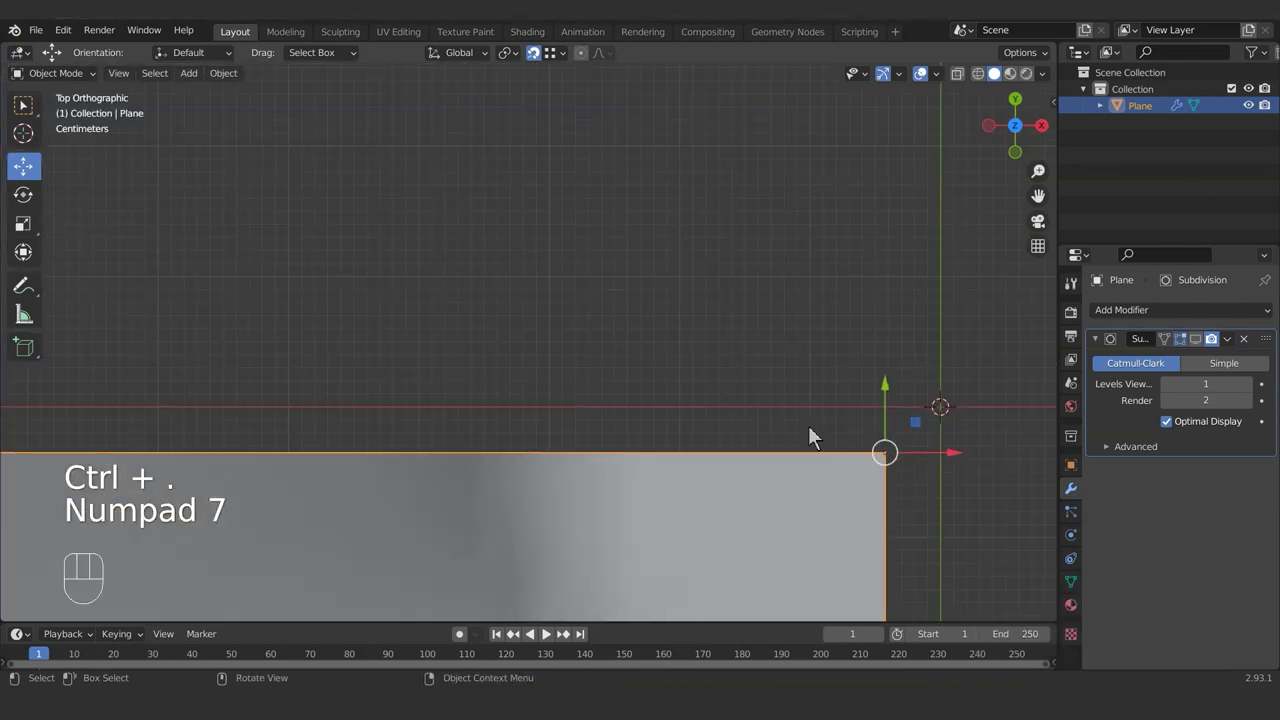
key(alt+g)
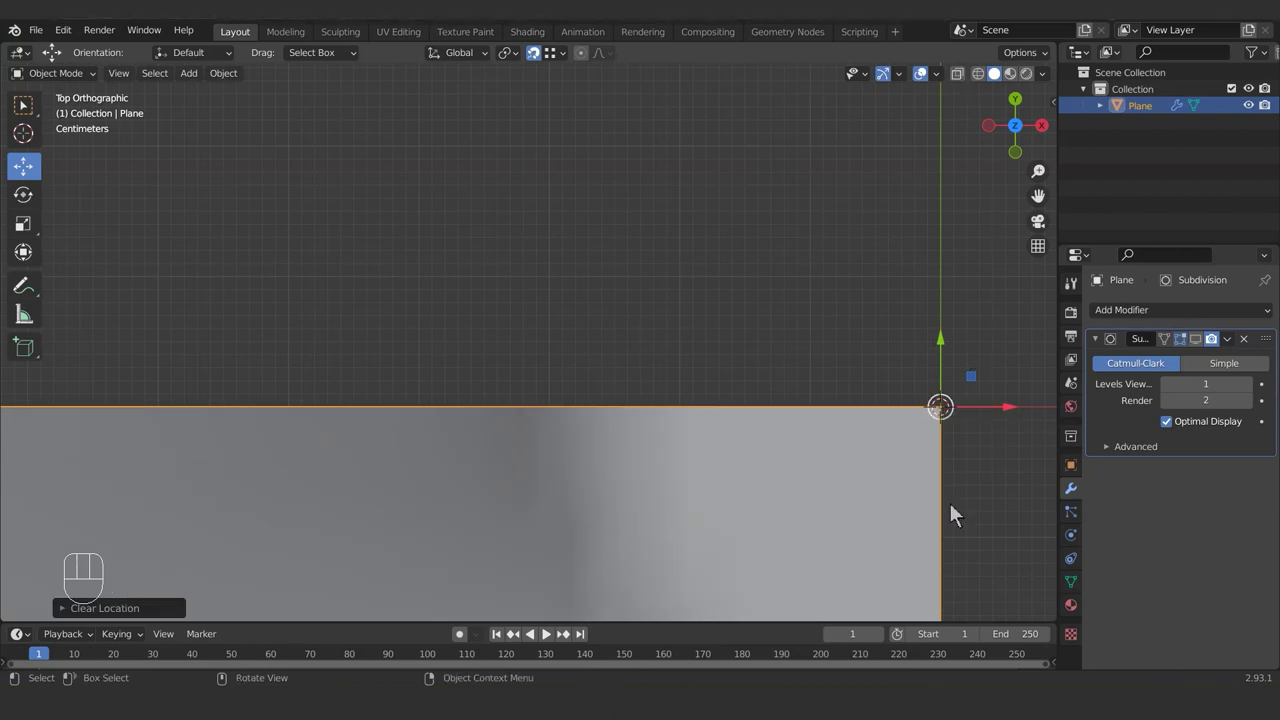
Step: Orbit around the X/Y mirrored tile to check the rebuilt central tuft in 3D
middle_click(742, 370)
drag(1179, 315, 953, 507)
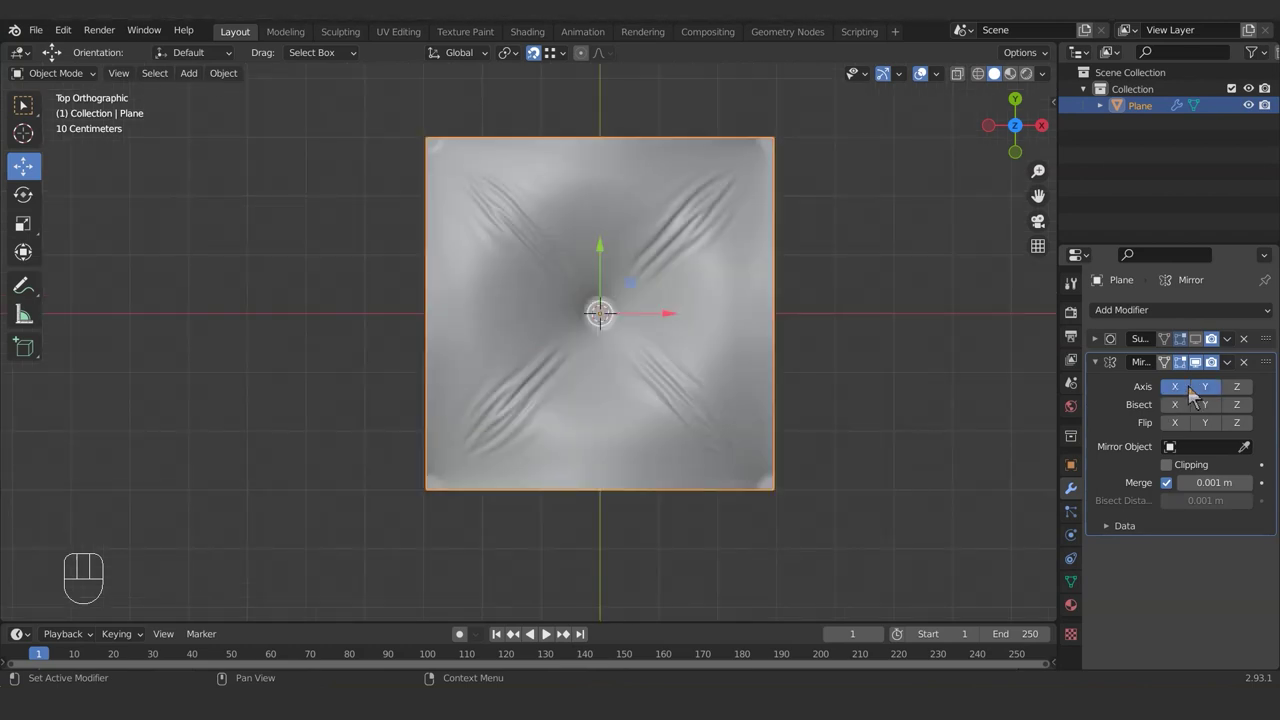
drag(817, 382, 841, 301)
drag(842, 345, 769, 367)
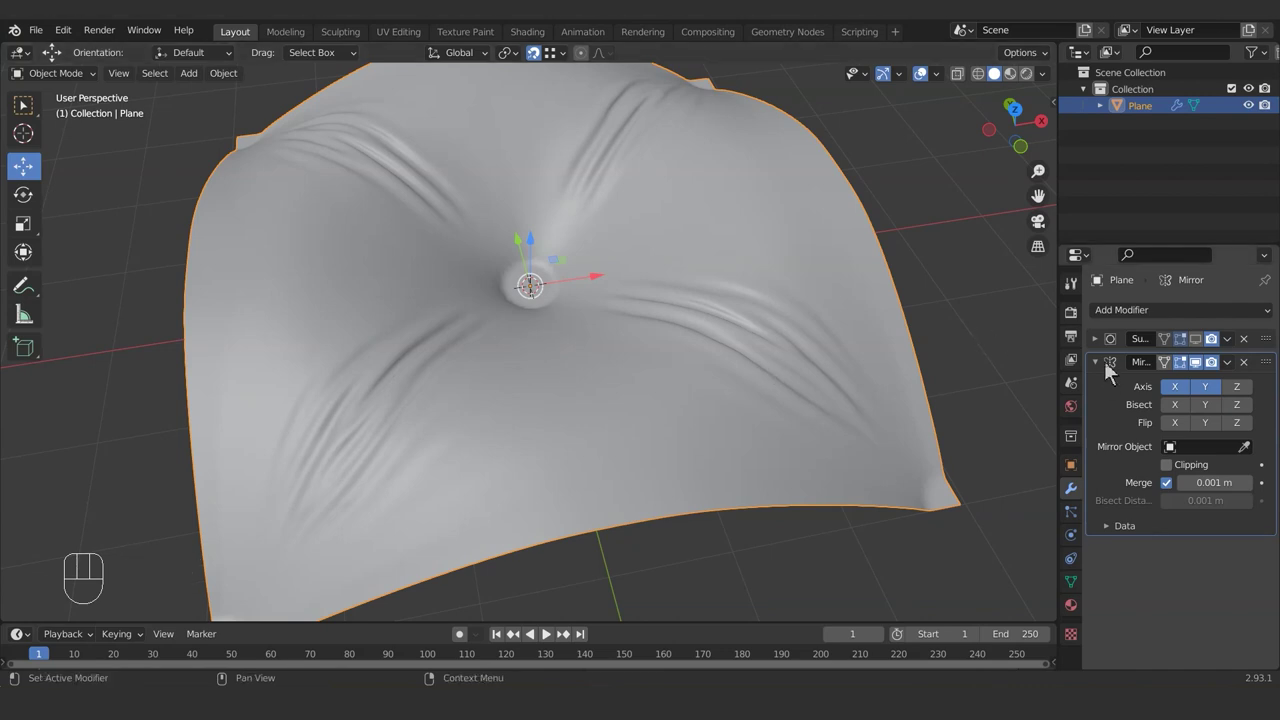
Step: Raise the Array modifier count to 10 so the tile repeats into a long quilted strip
drag(1197, 317, 972, 370)
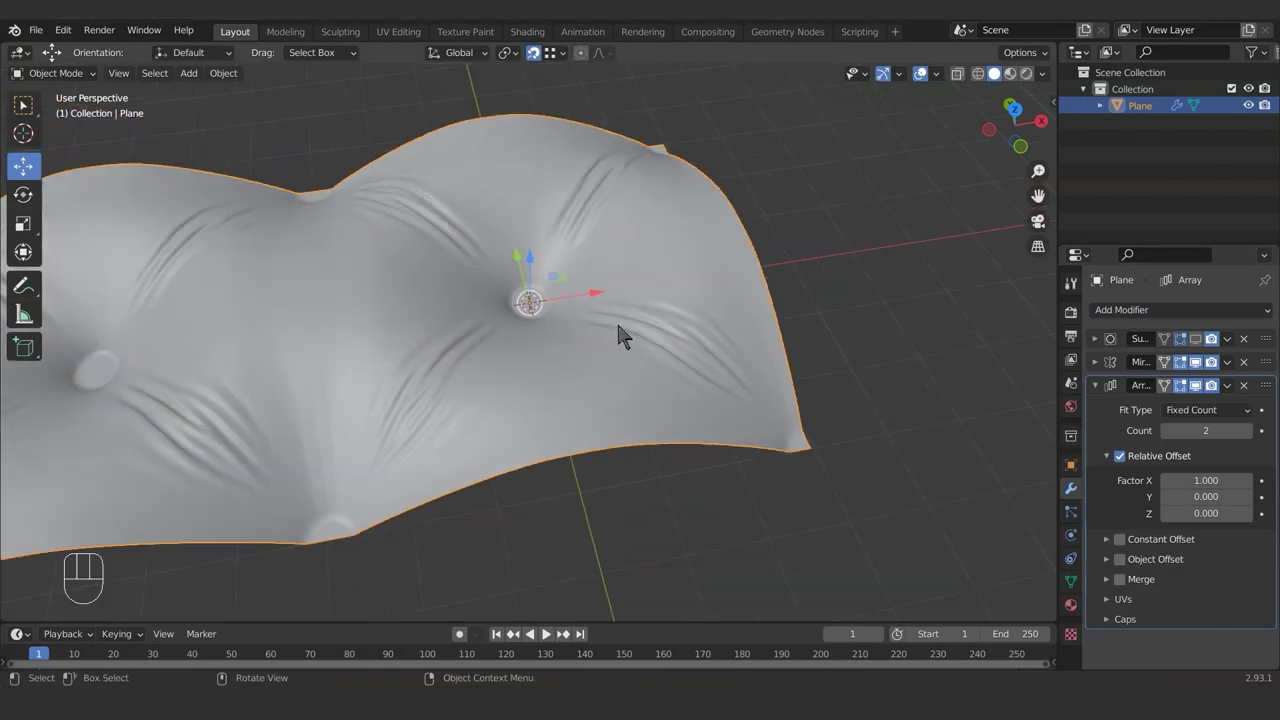
drag(586, 375, 683, 359)
middle_click(635, 407)
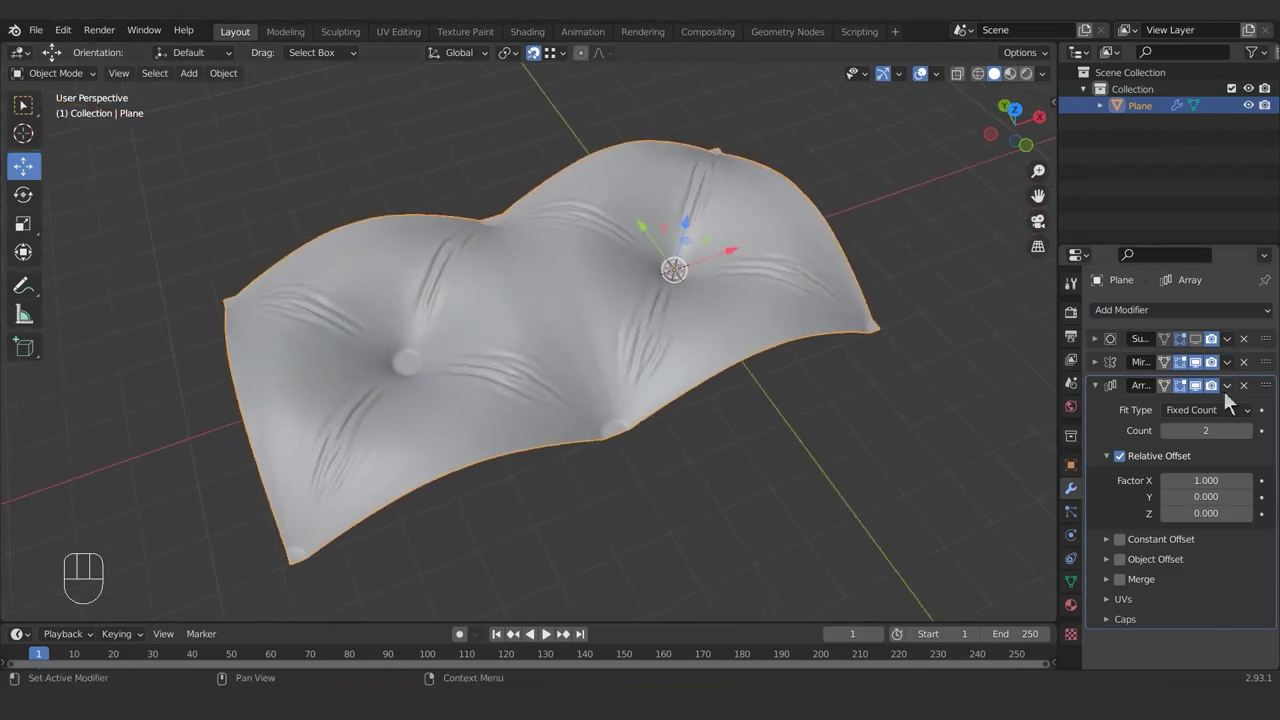
click(1254, 445)
click(1254, 445)
double_click(1254, 445)
drag(612, 380, 878, 283)
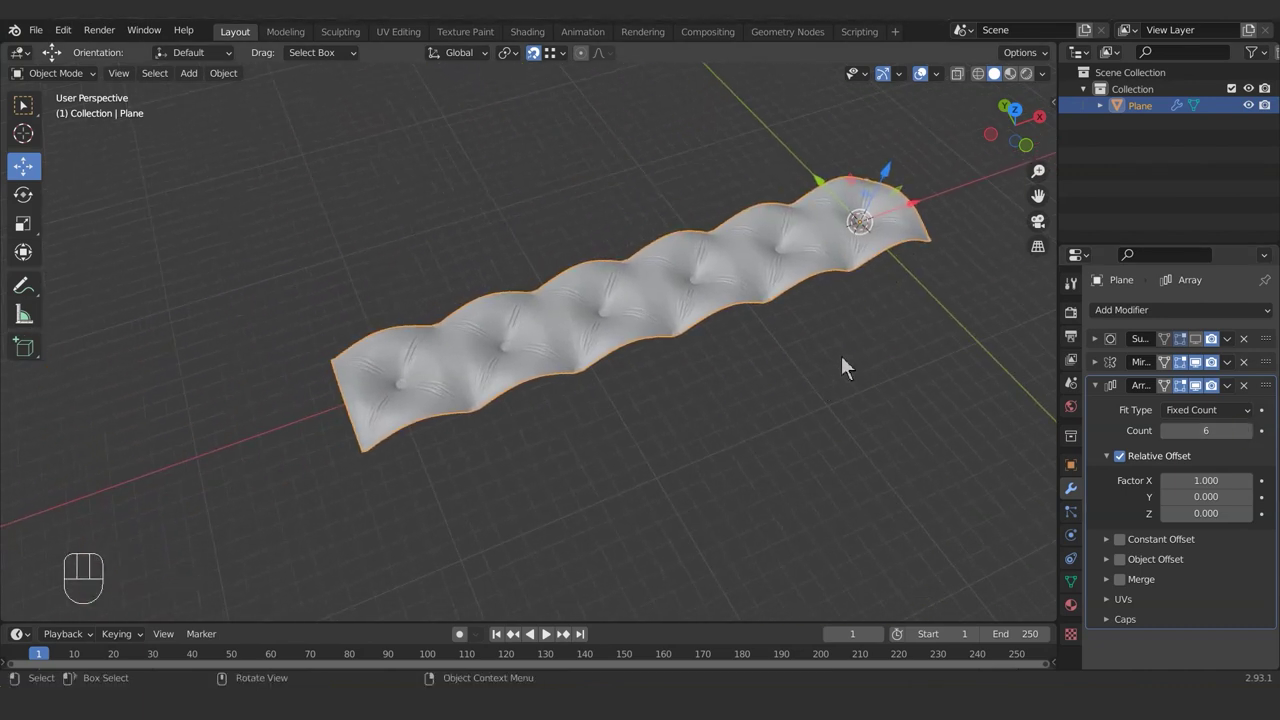
click(1257, 445)
double_click(1257, 445)
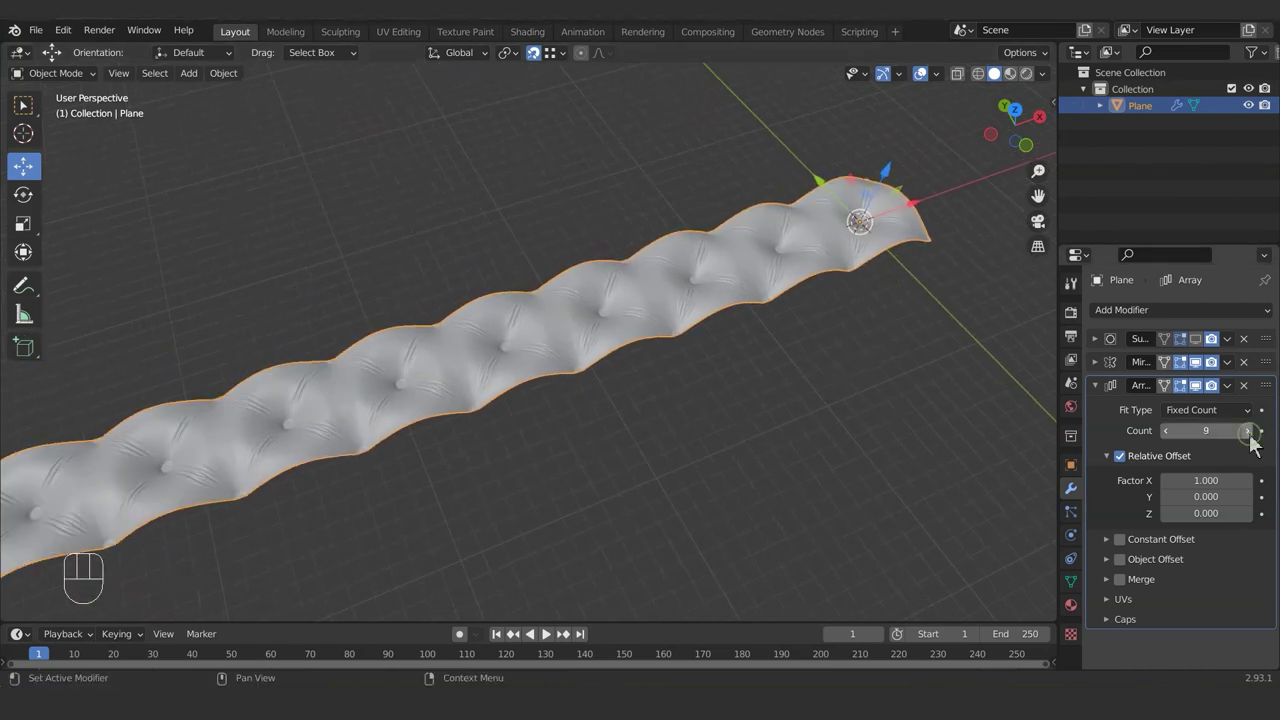
drag(1256, 441, 1250, 445)
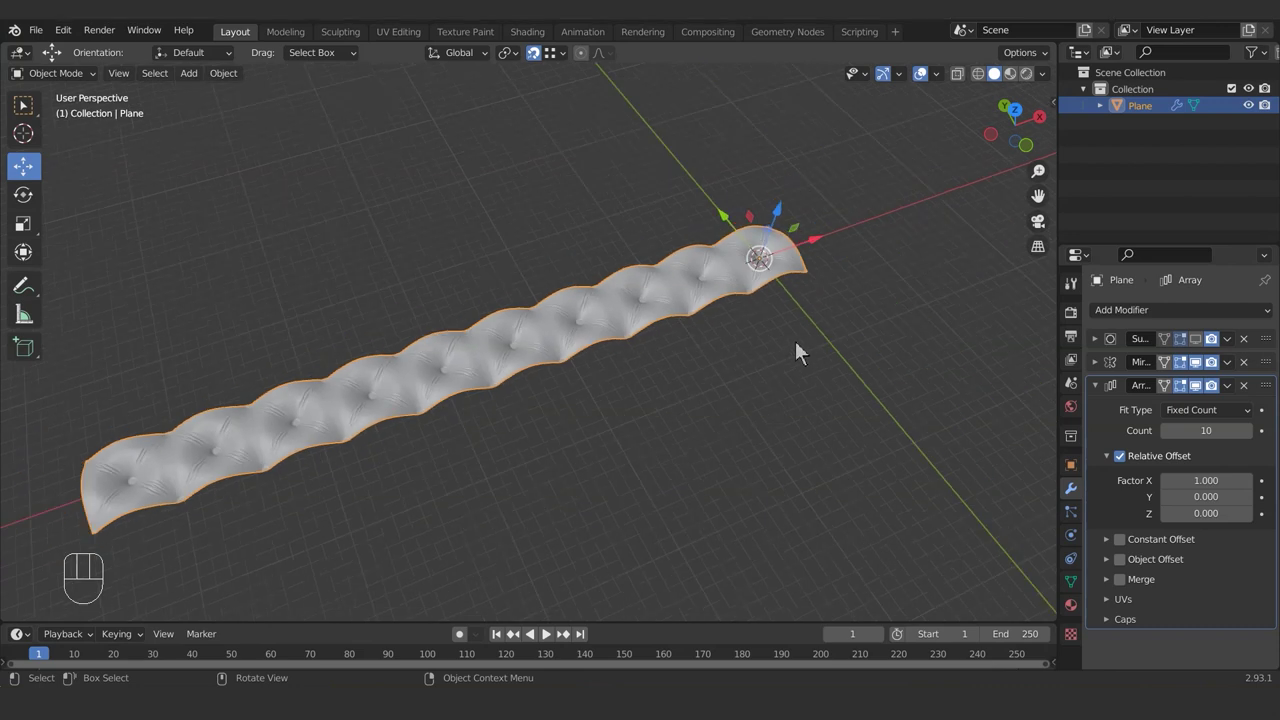
middle_click(729, 350)
drag(1102, 398, 1152, 344)
Step: Add a second Array modifier offsetting along Y (Factor X 0, Y 1) with Count 10
drag(1159, 321, 933, 363)
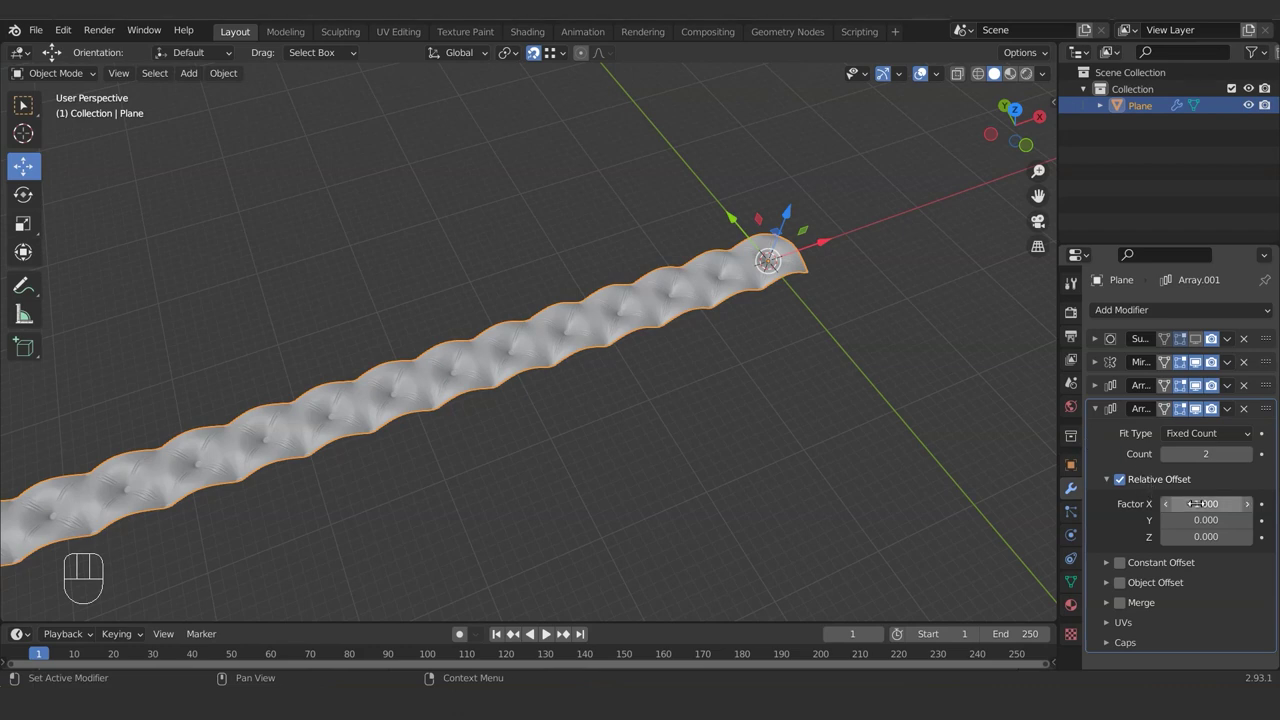
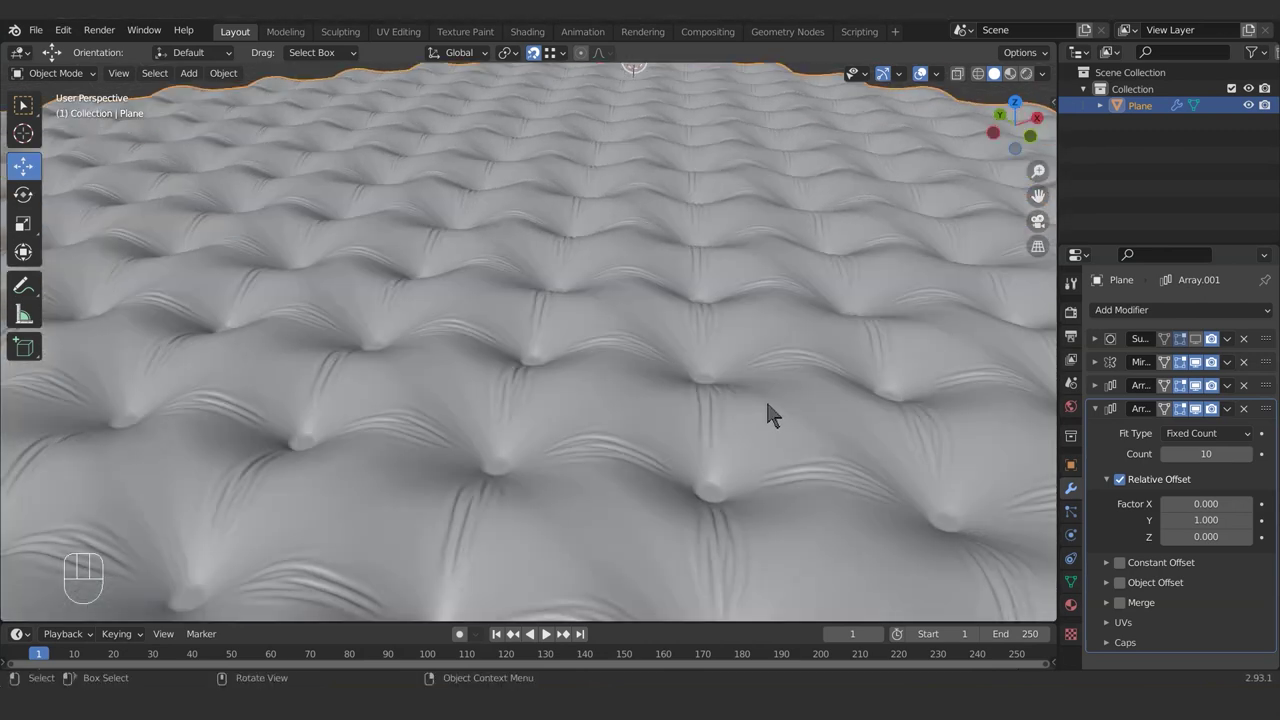
drag(702, 433, 680, 432)
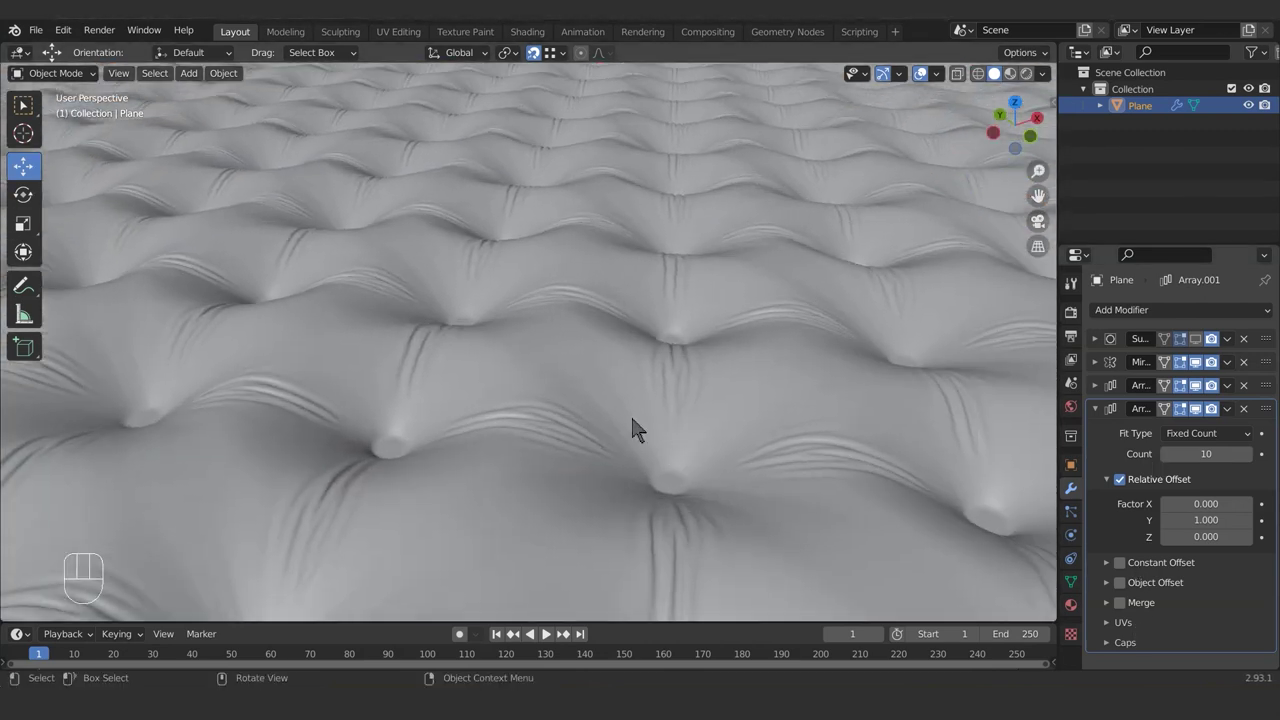
Step: Enable Merge on both Array modifiers so the tiles join into one seamless quilted sheet
middle_click(700, 439)
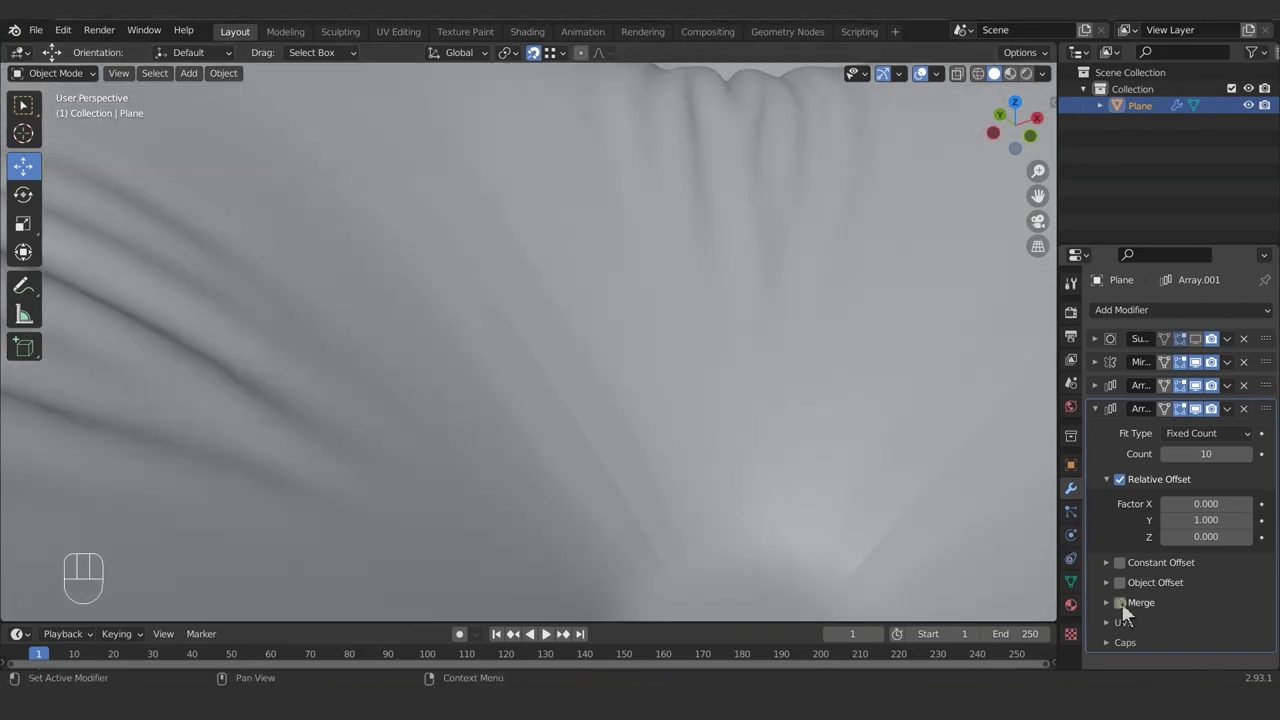
click(1120, 422)
click(1105, 391)
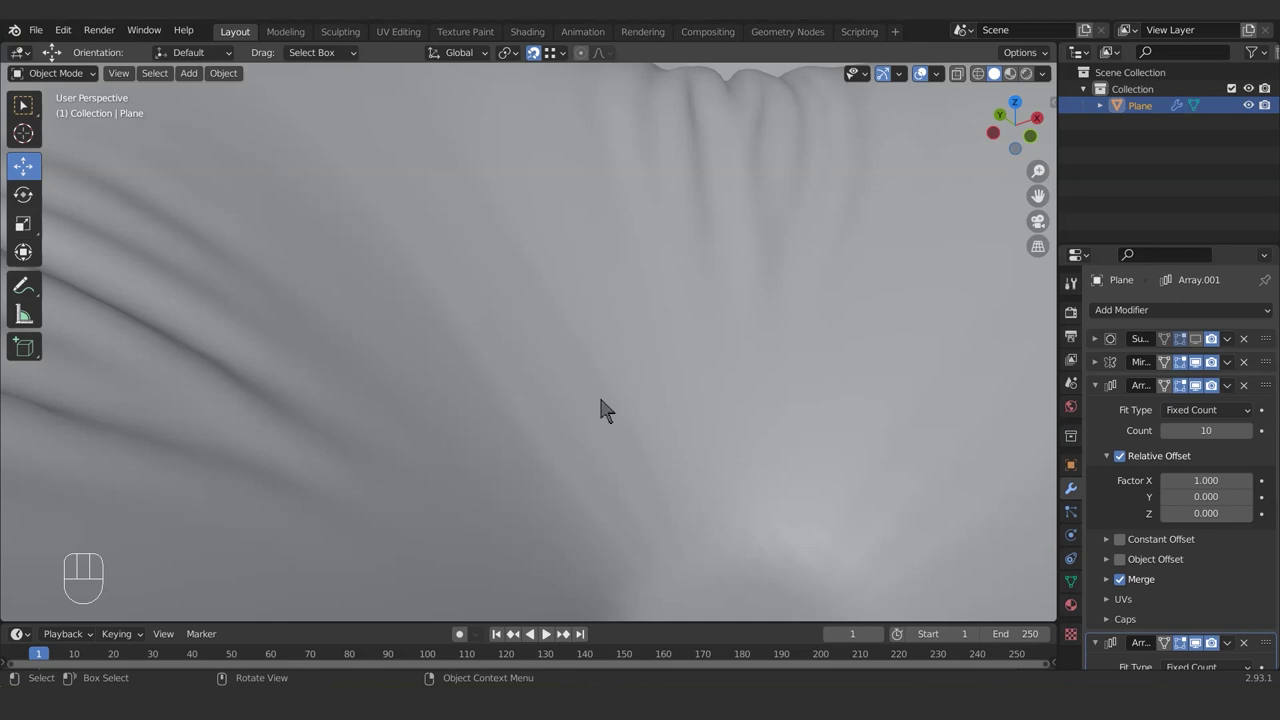
middle_click(656, 383)
drag(644, 472, 655, 429)
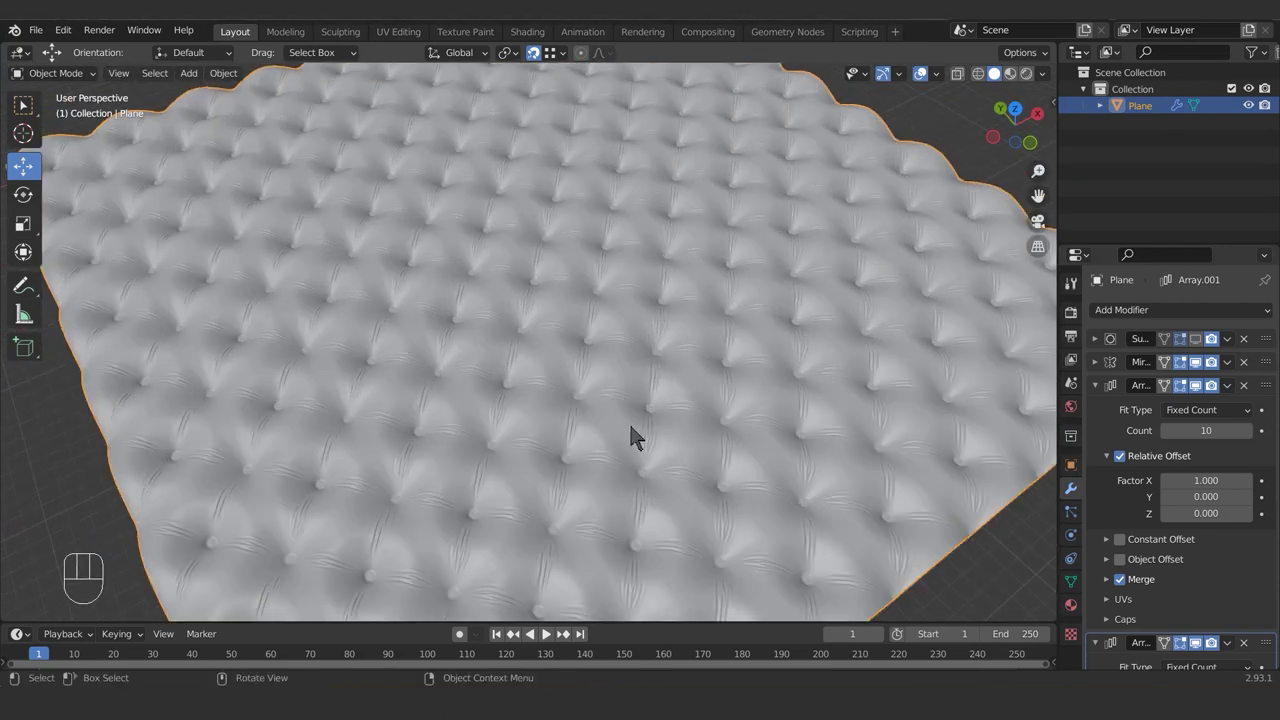